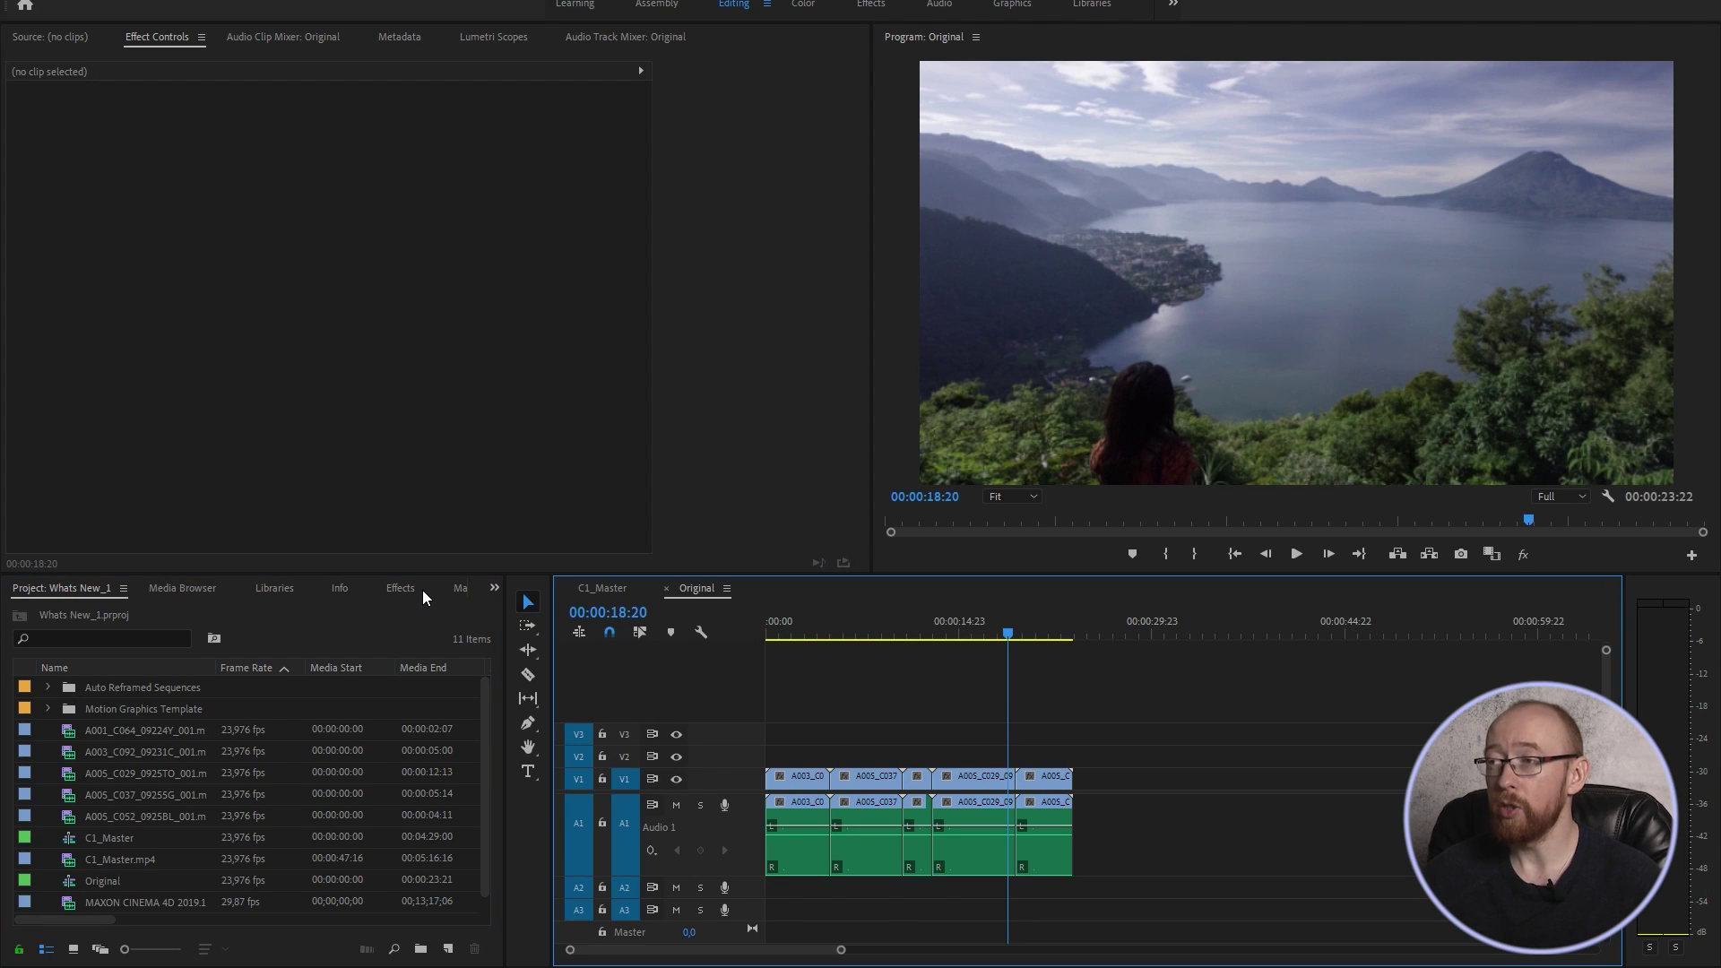
Scrub the Original sequence to the wooden pier shot around 19 seconds.
left_click(821, 629)
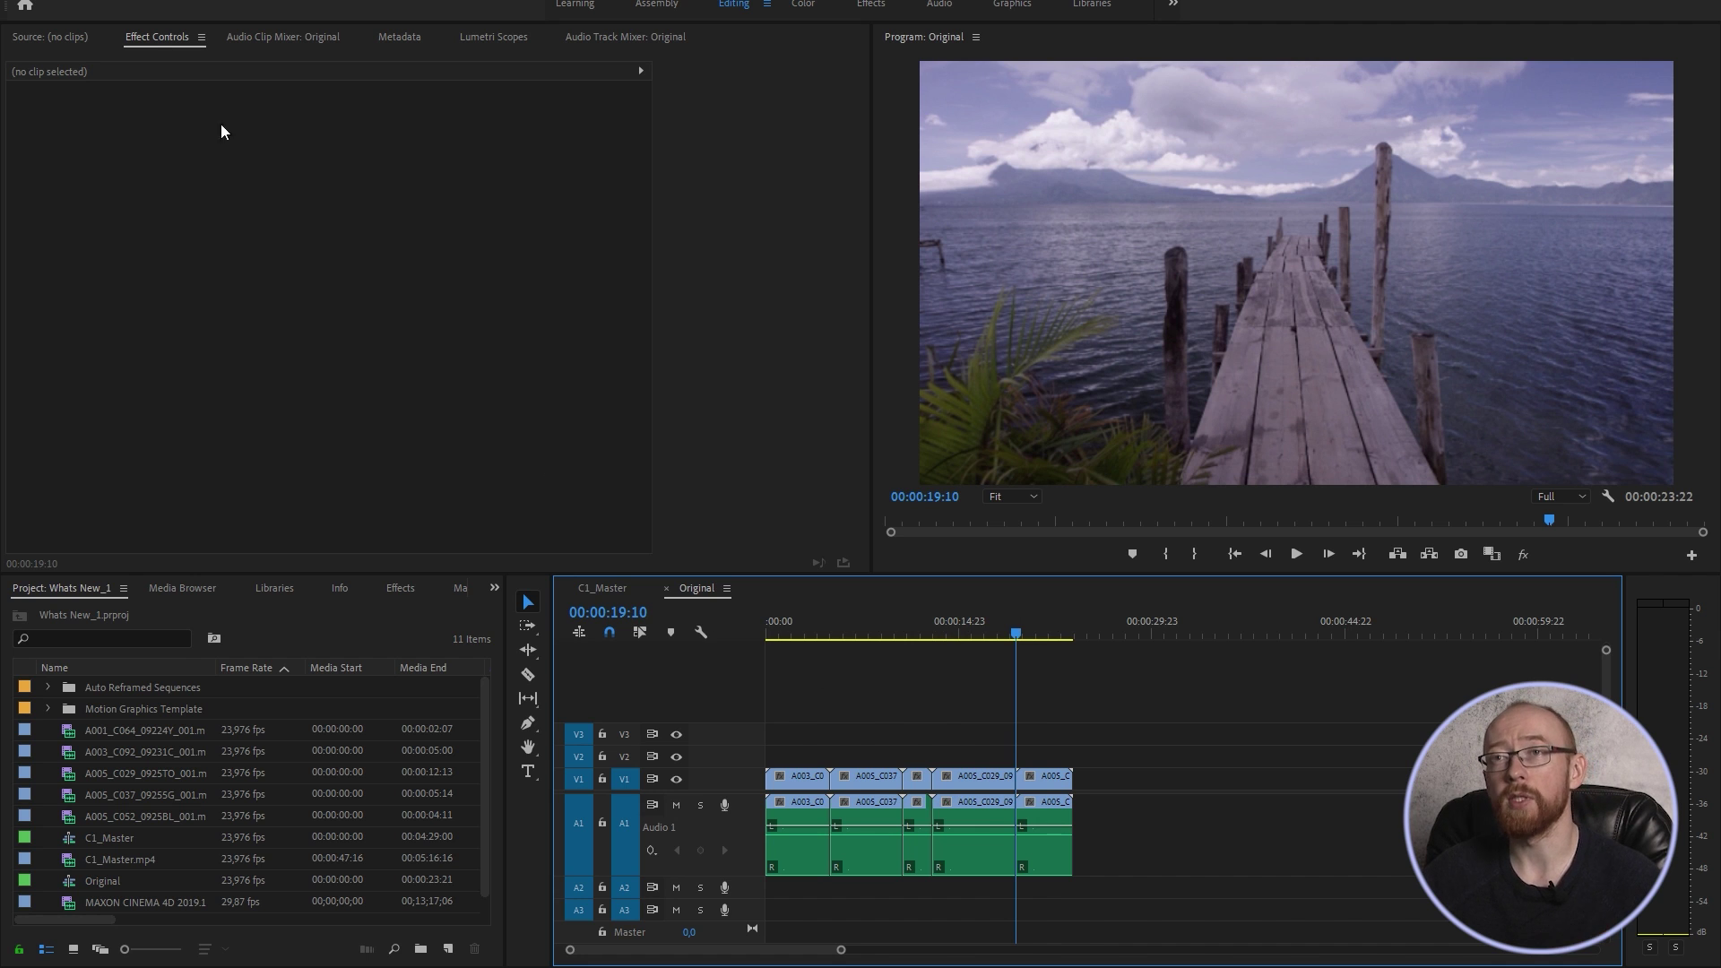
Confirm deleting previews, then set the boy clip's horizontal position to 120.
left_click(116, 23)
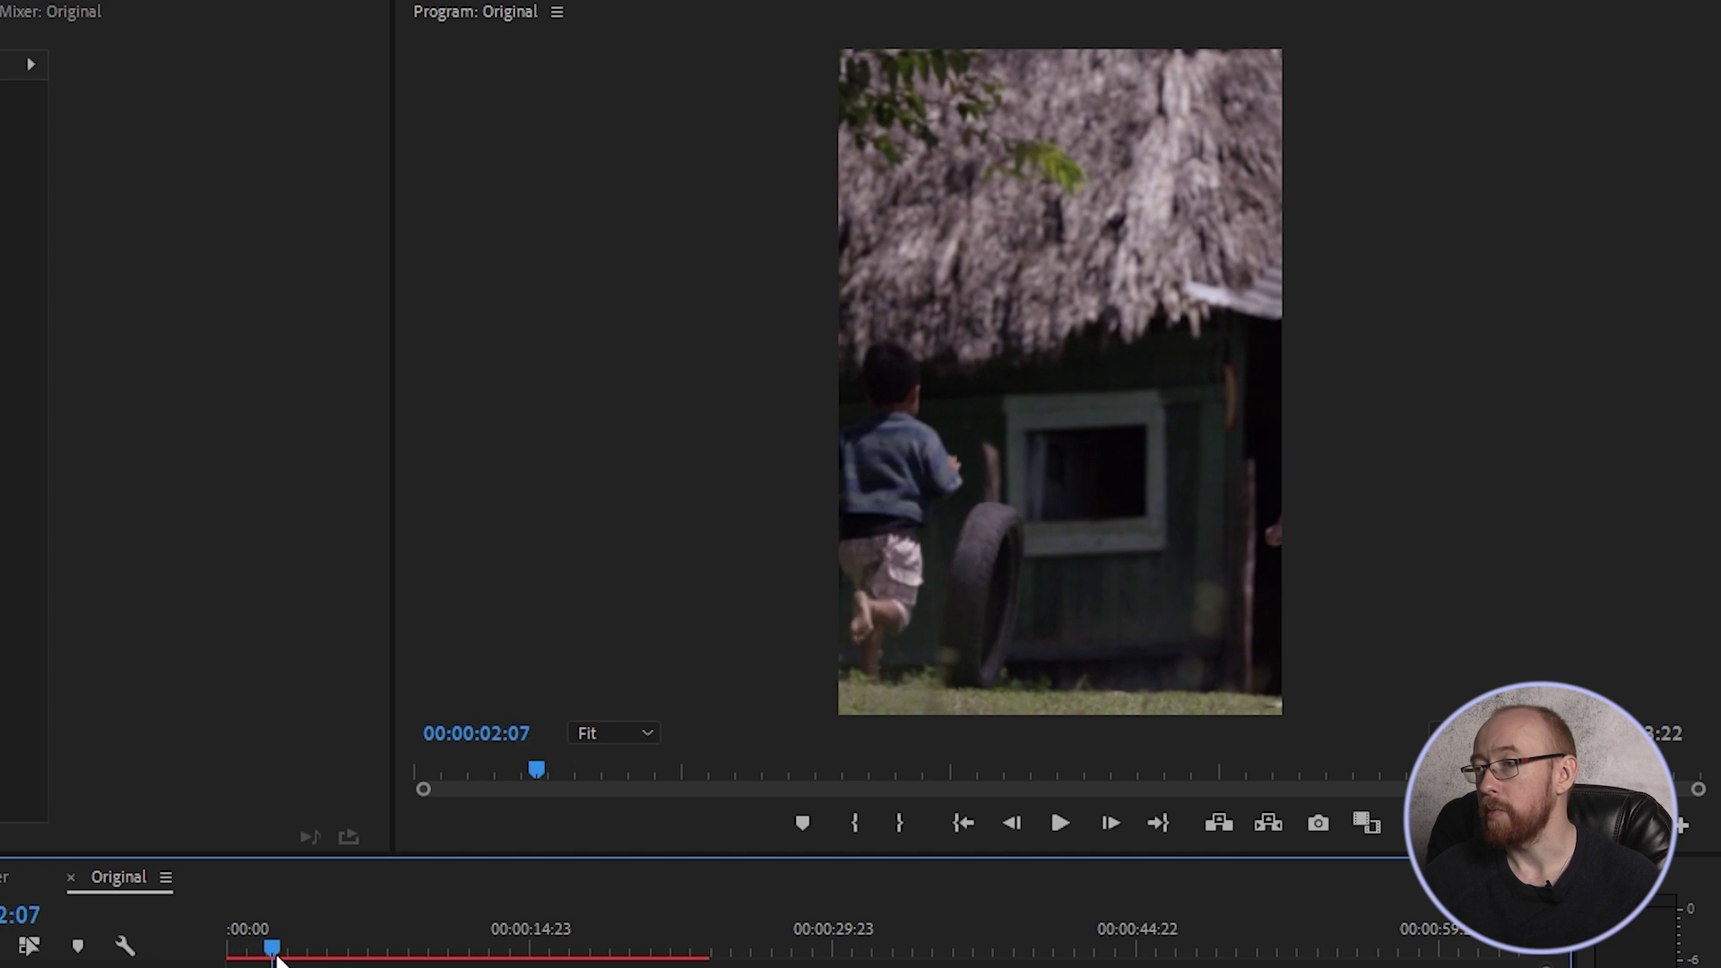
left_click(767, 636)
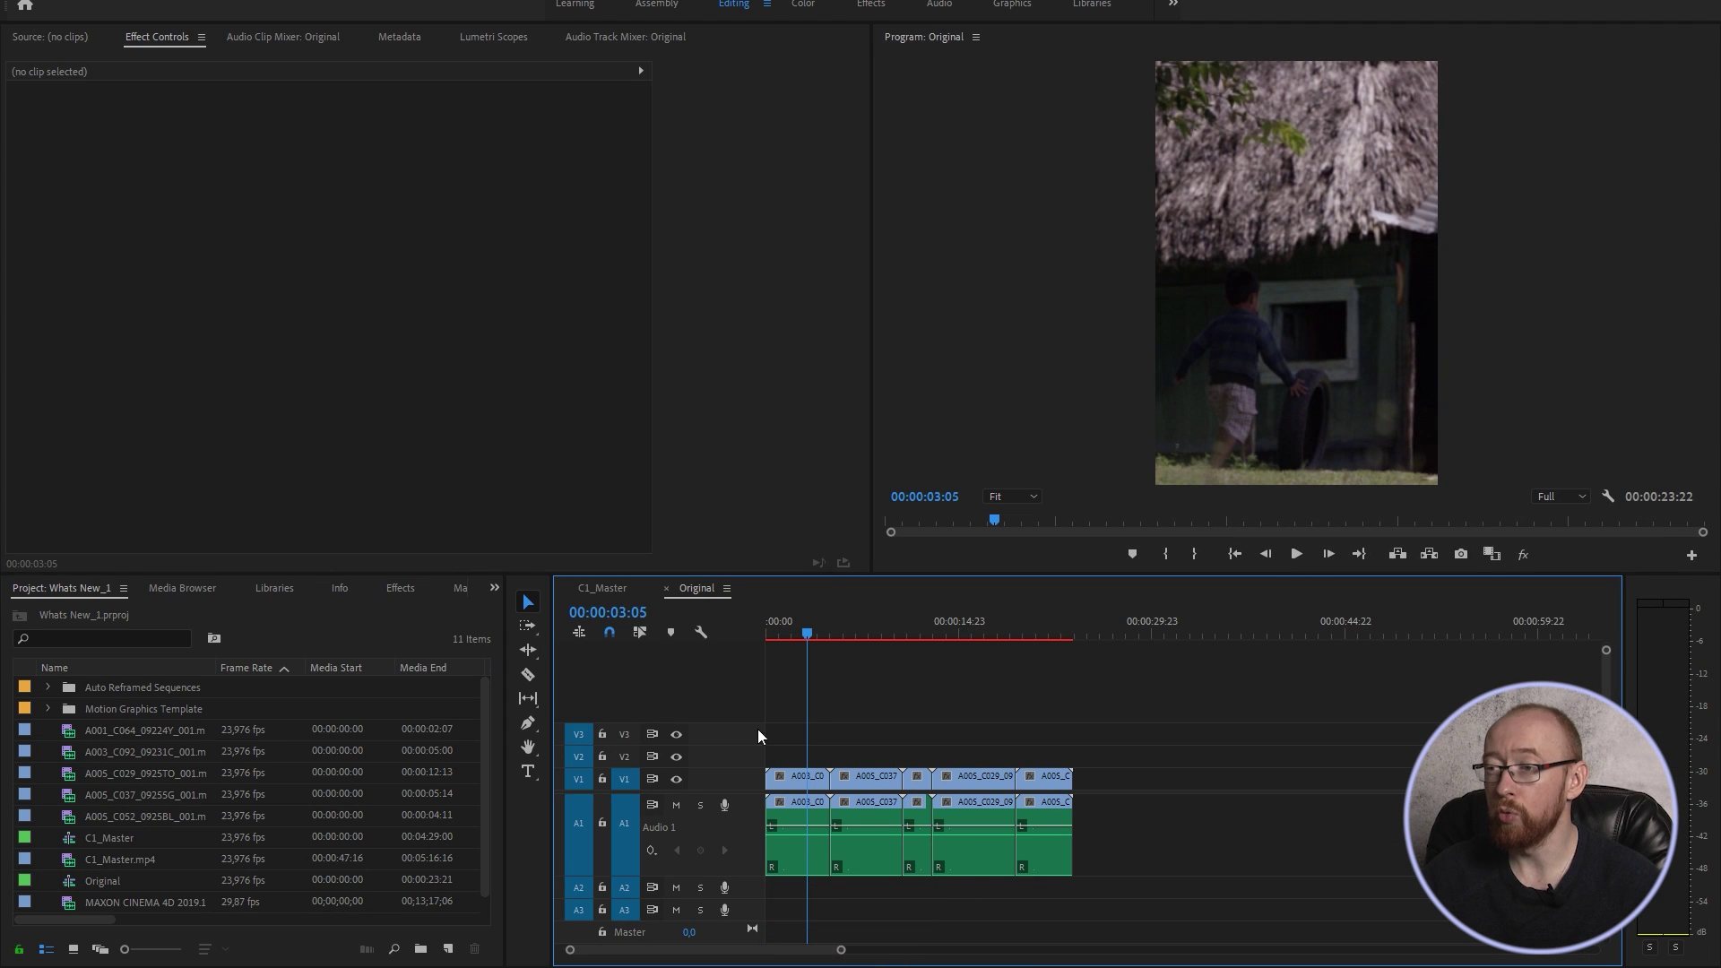
left_click(798, 785)
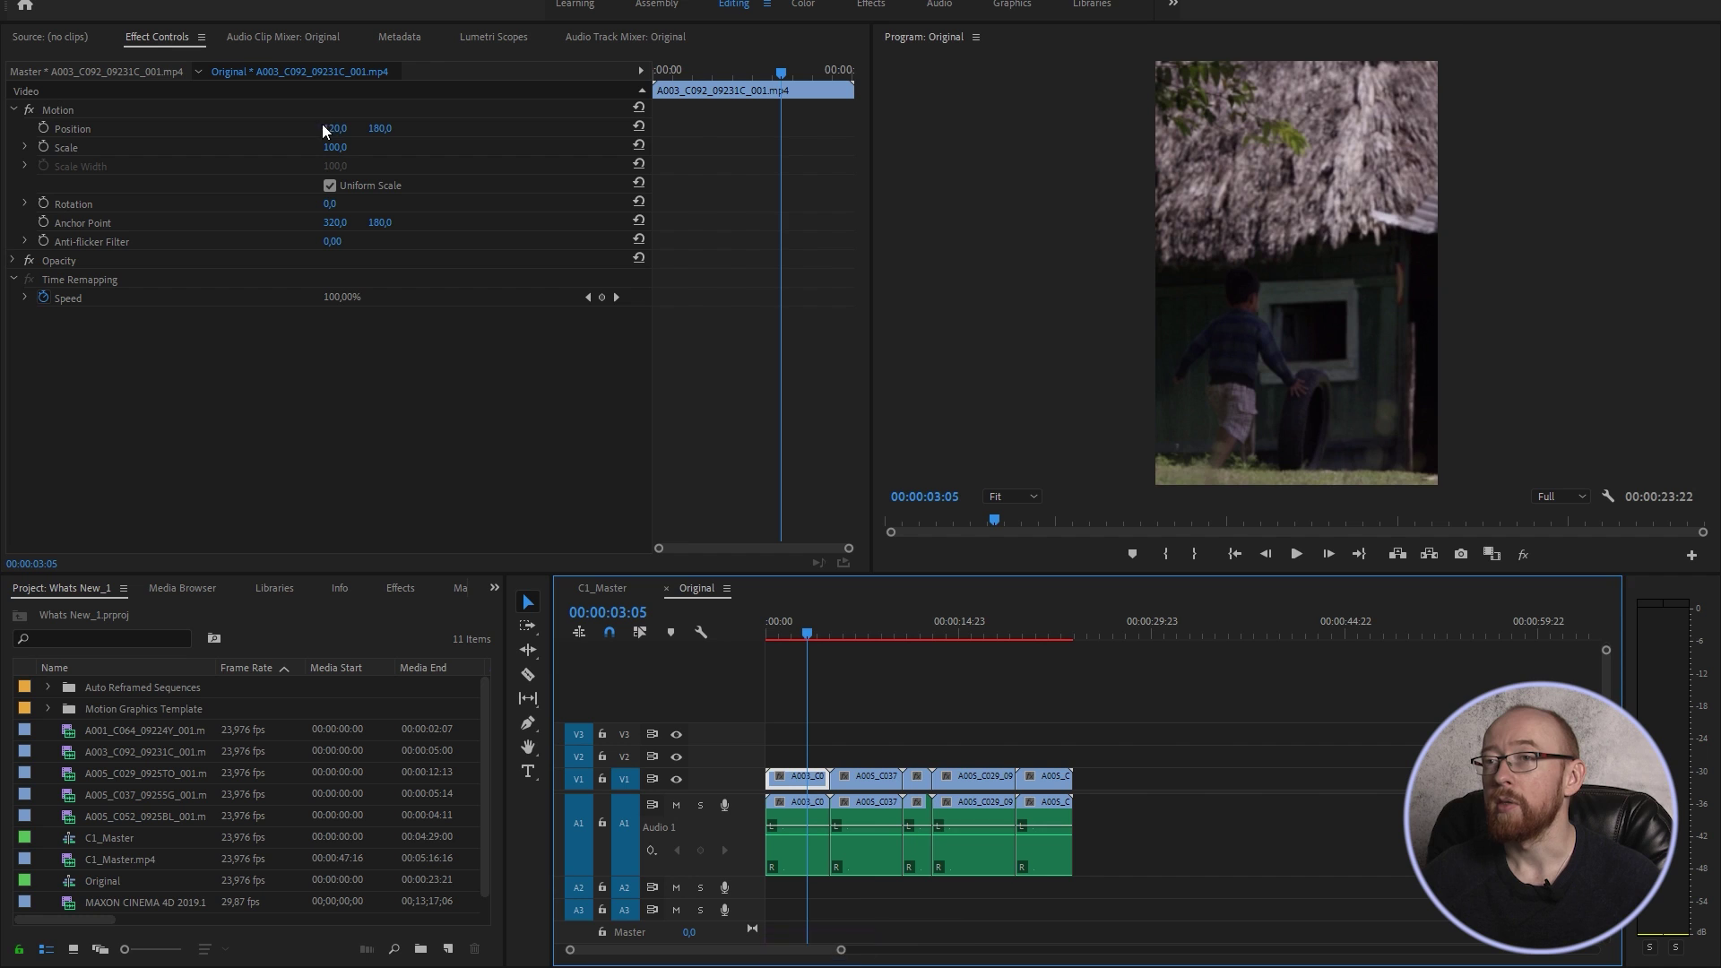
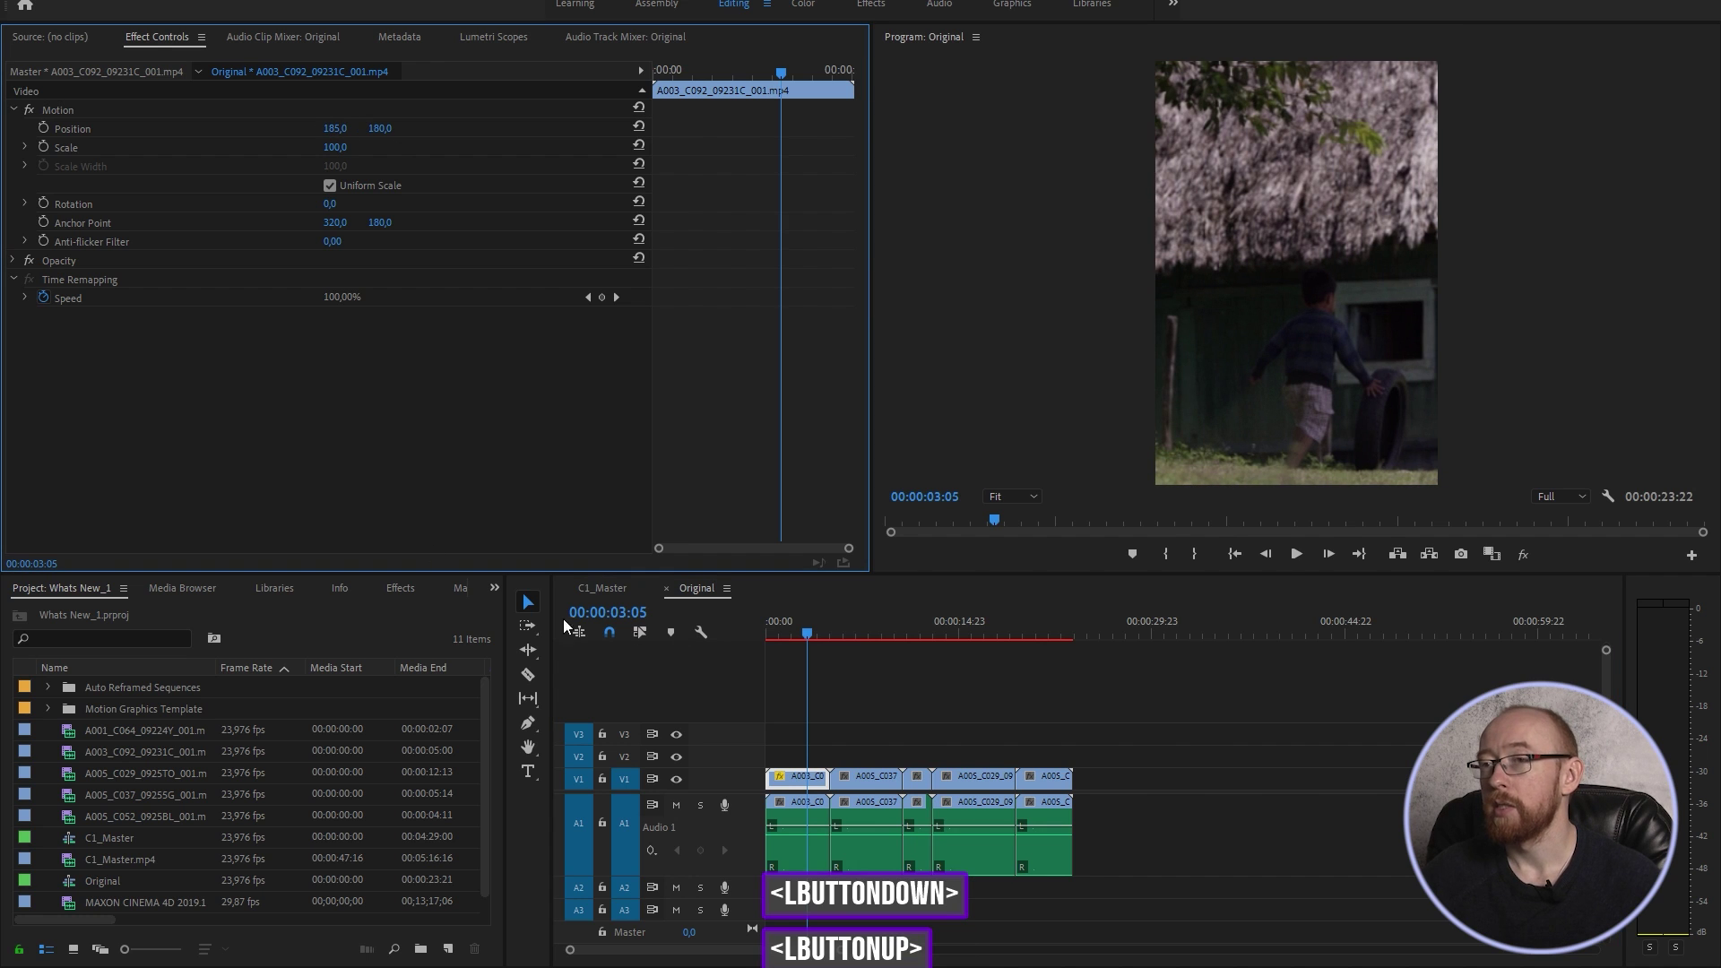
key("ctrl+я")
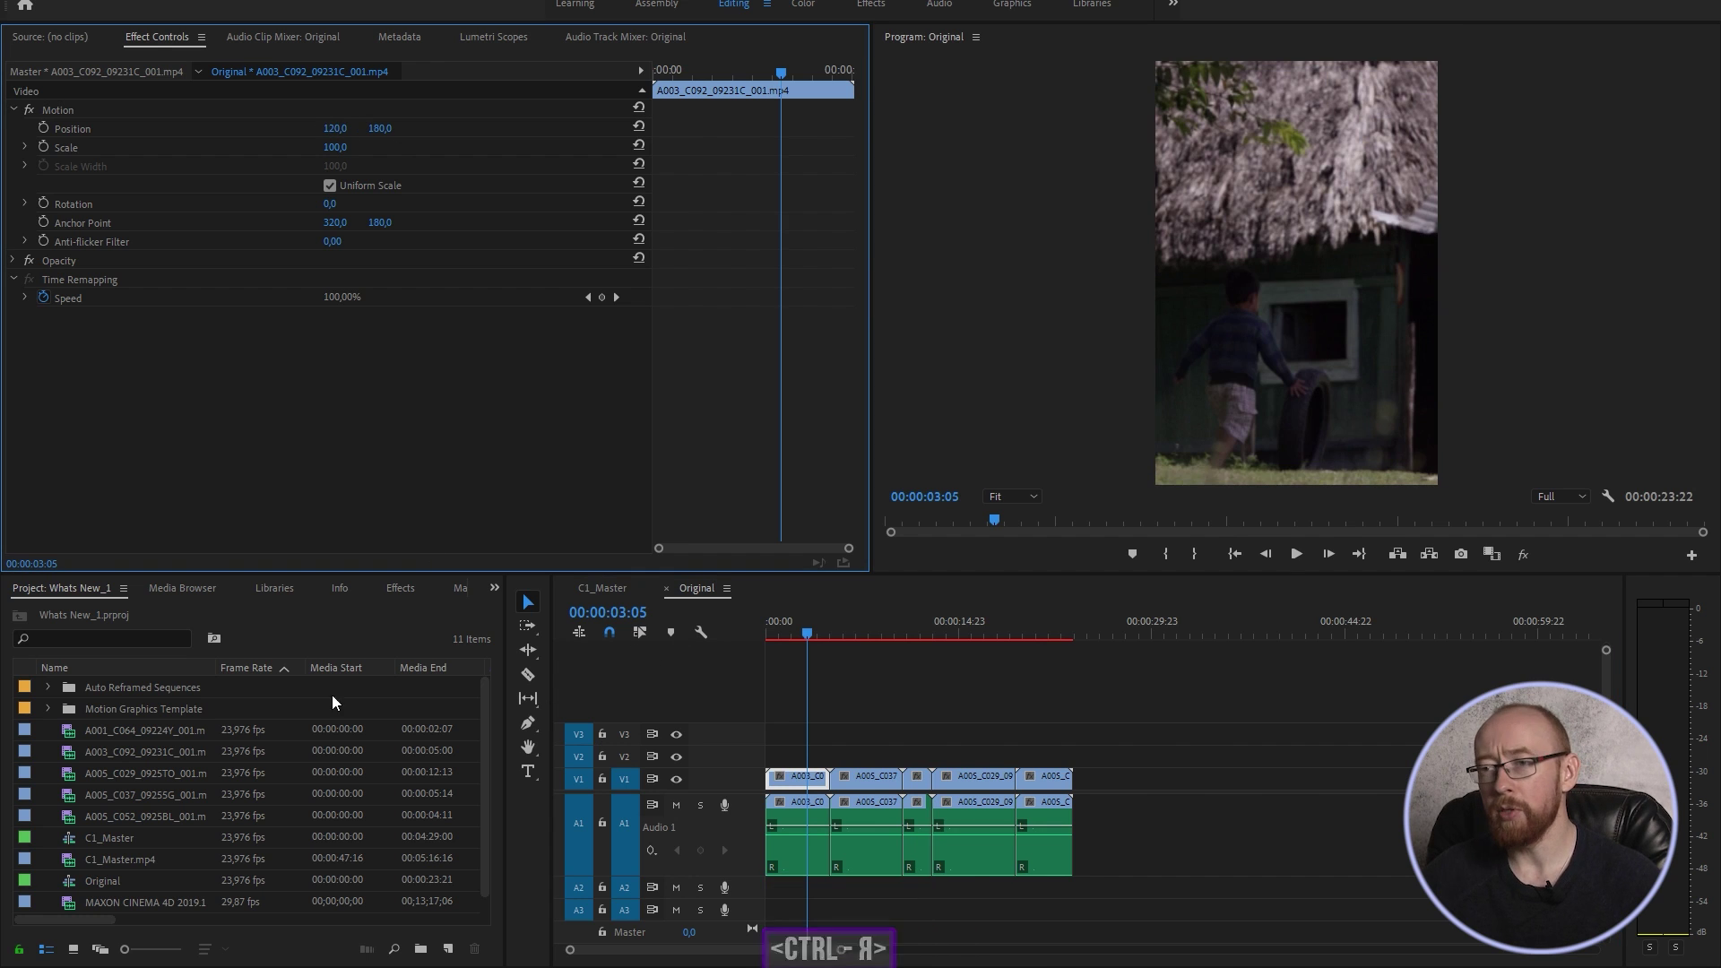
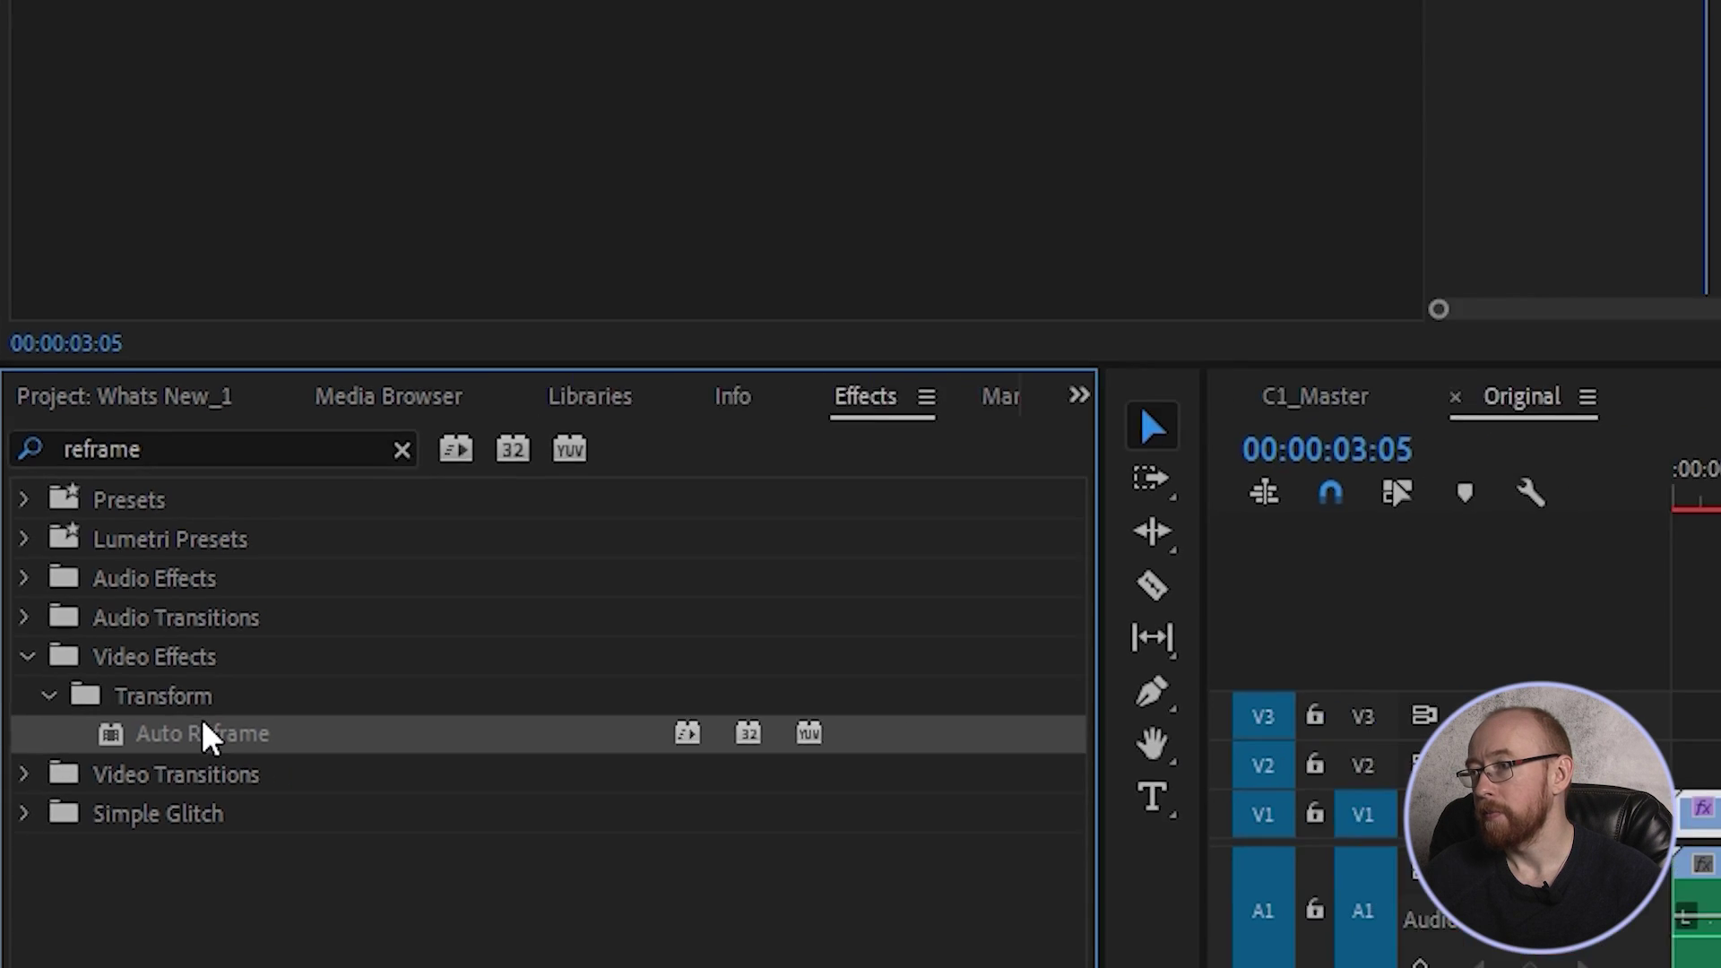
Apply the Auto Reframe effect to the selected boy clip.
double_click(1107, 250)
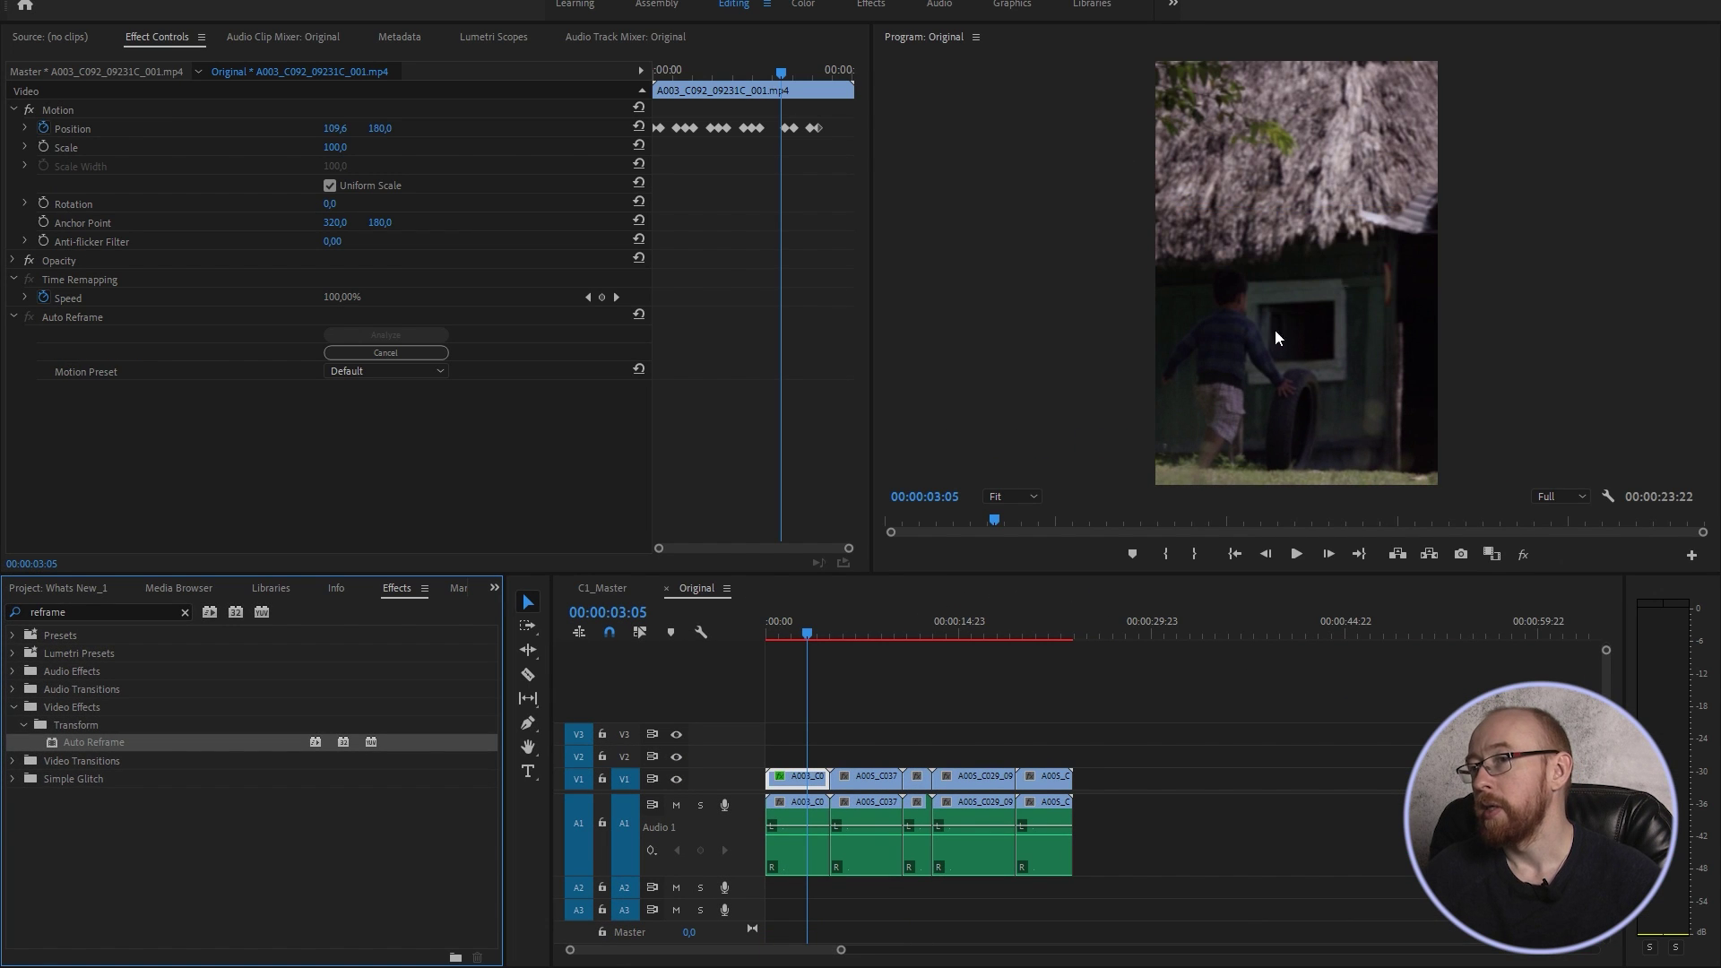
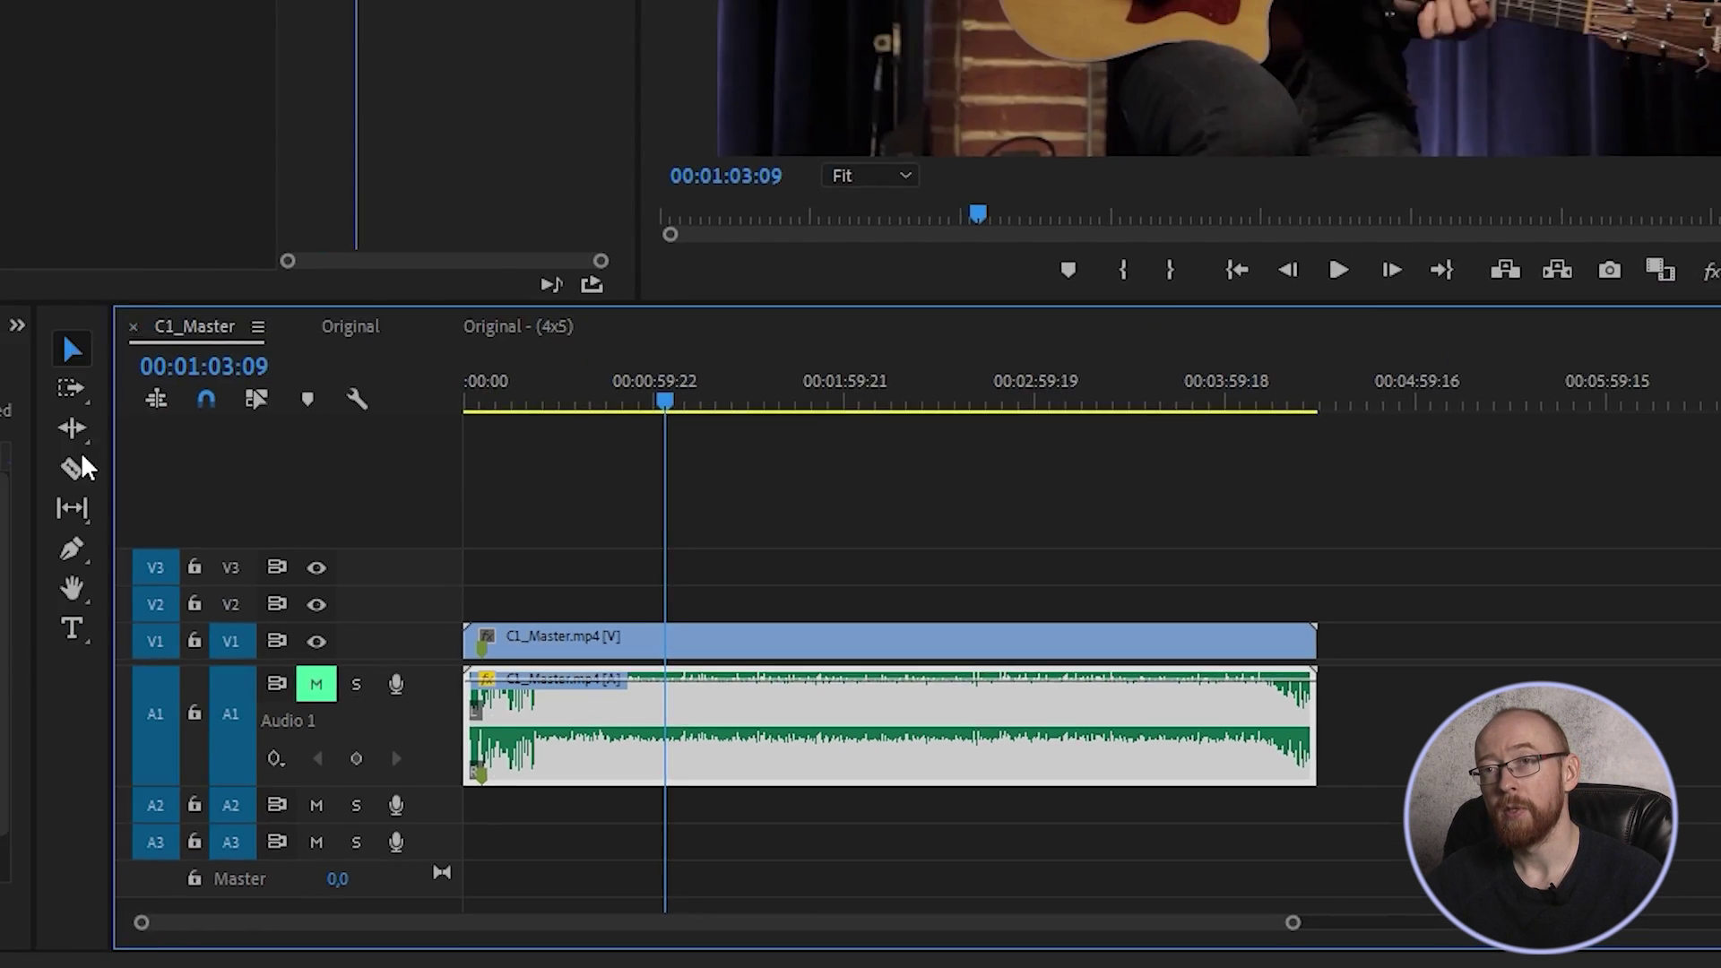
Select all of the title text for editing to ADOBE PREMIERE 2020.
key("ctrl+a")
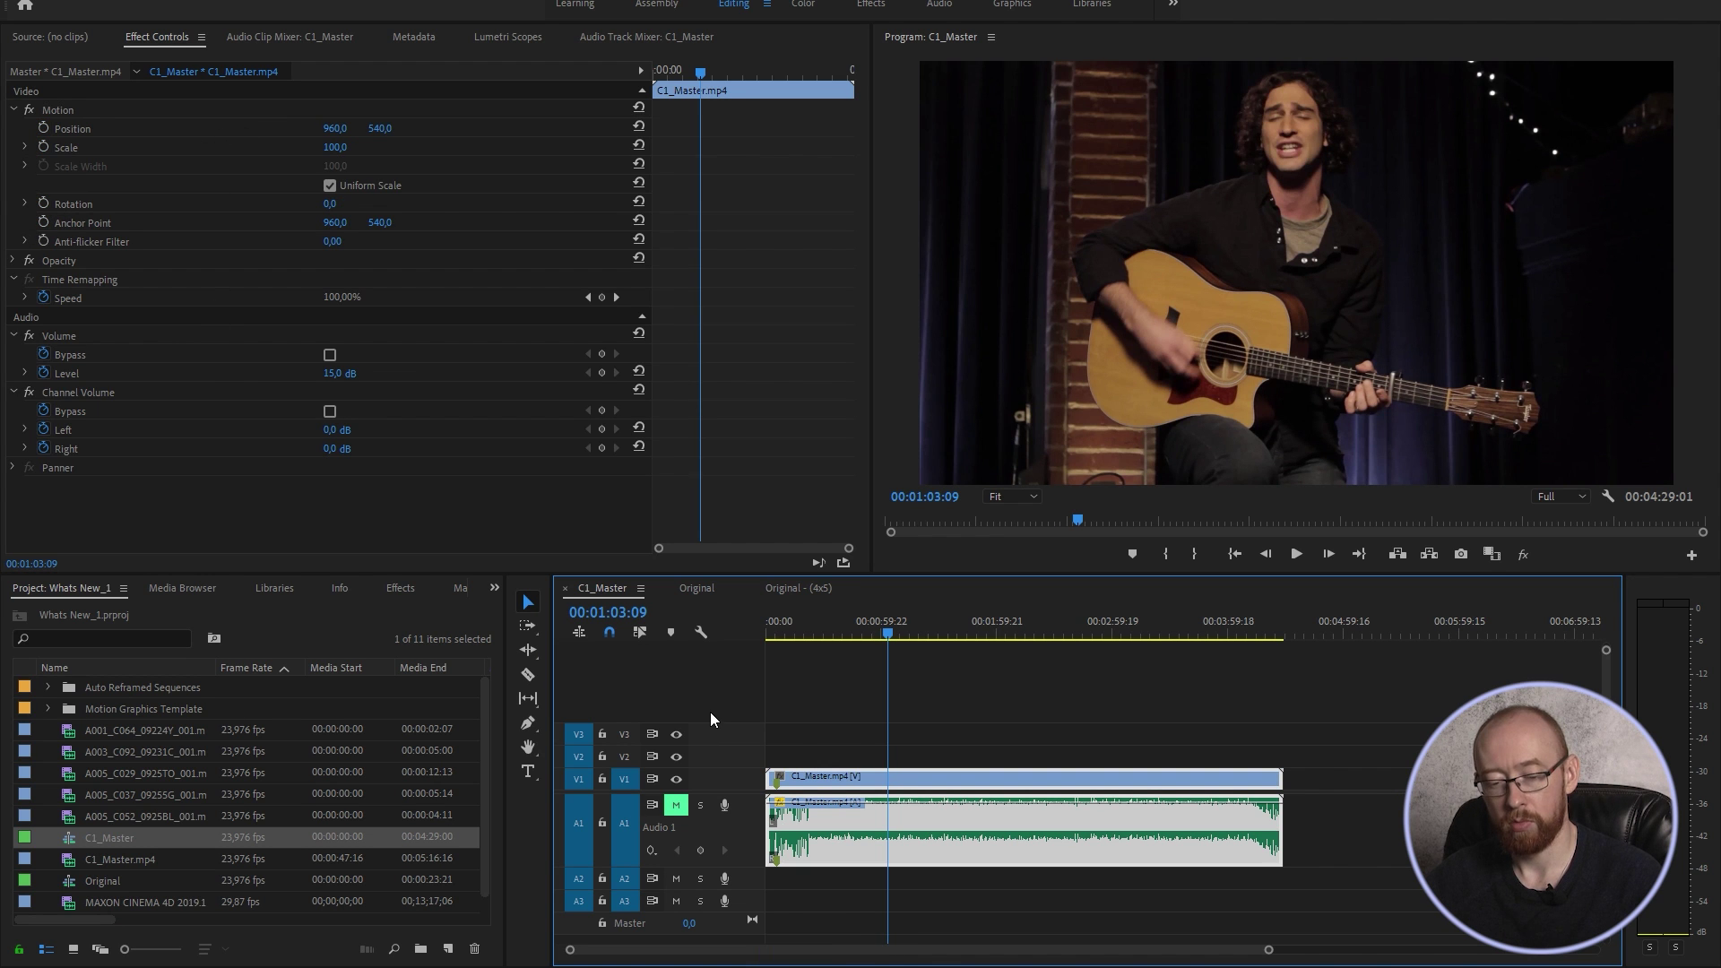
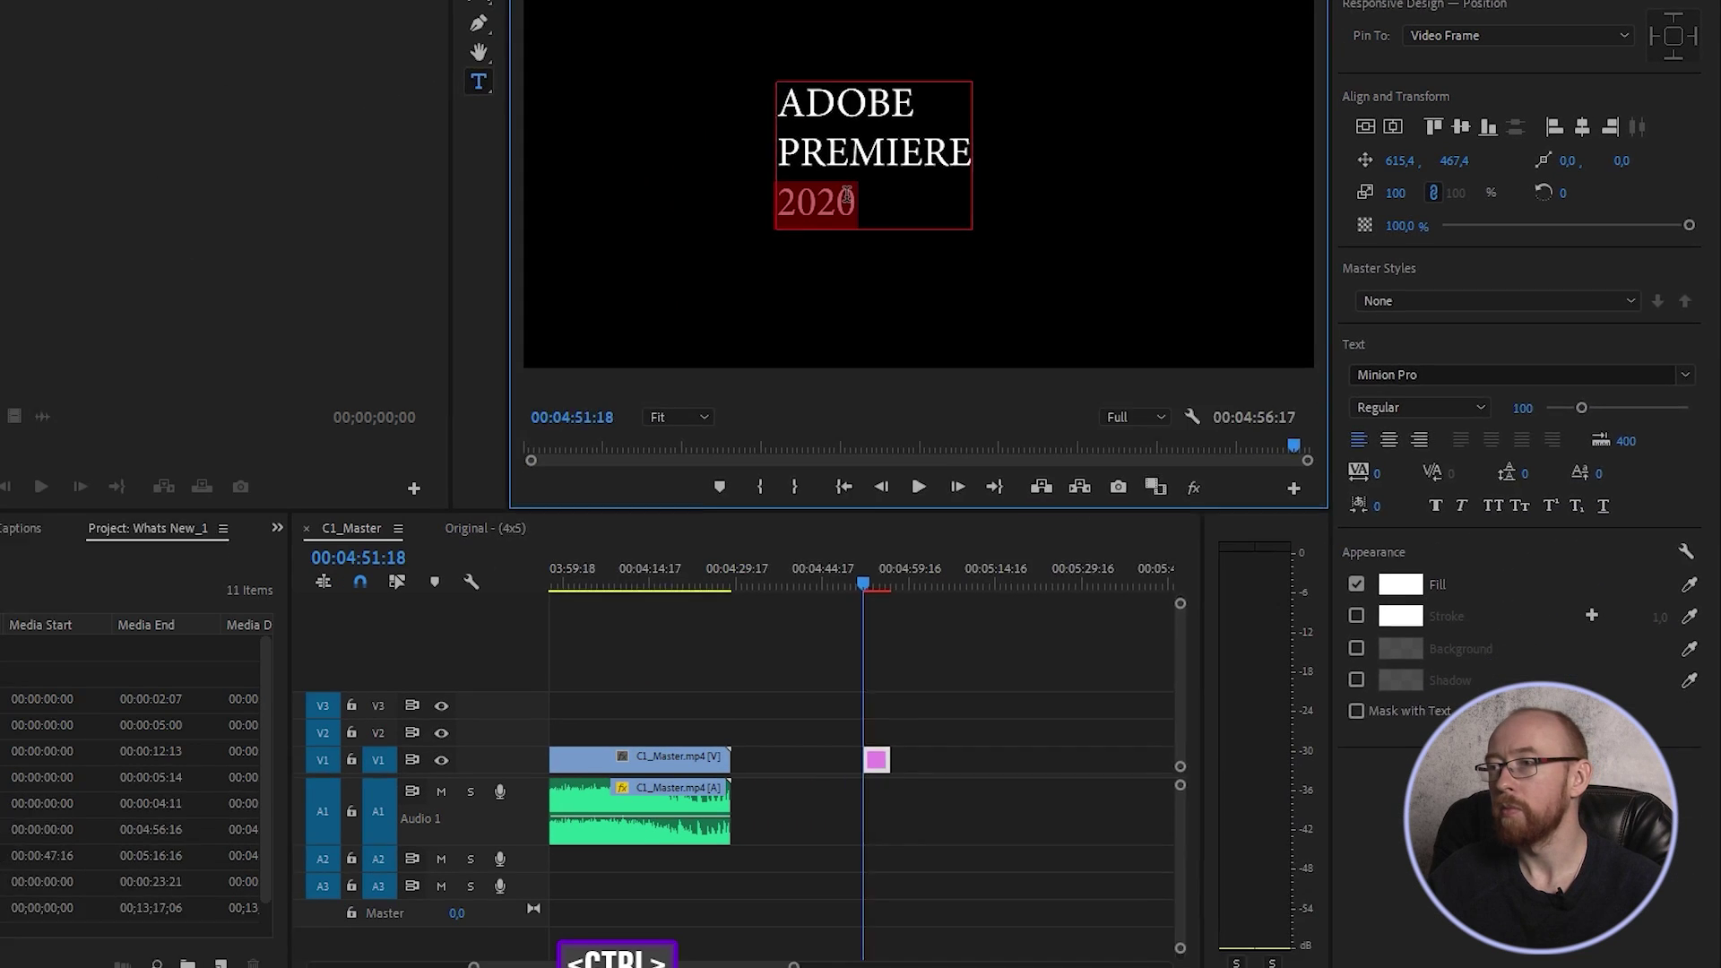
Leave title editing to reach the project's media list with the MAXON CINEMA 4D clip.
key("ctrl+alt+Right")
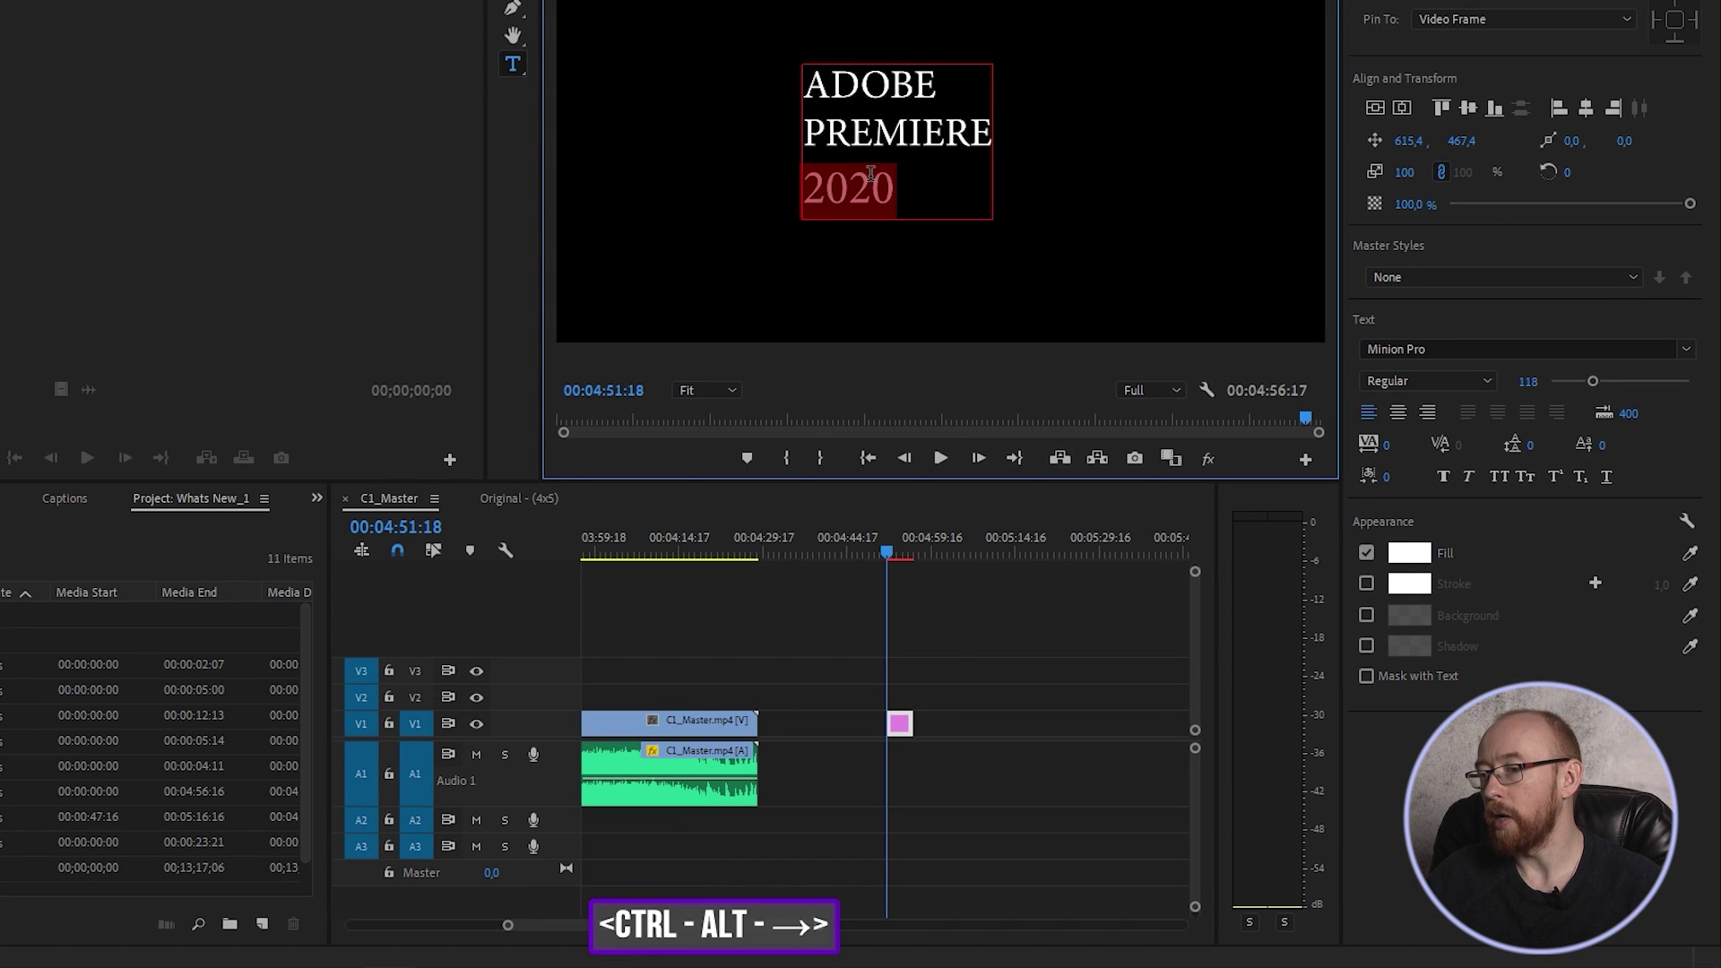
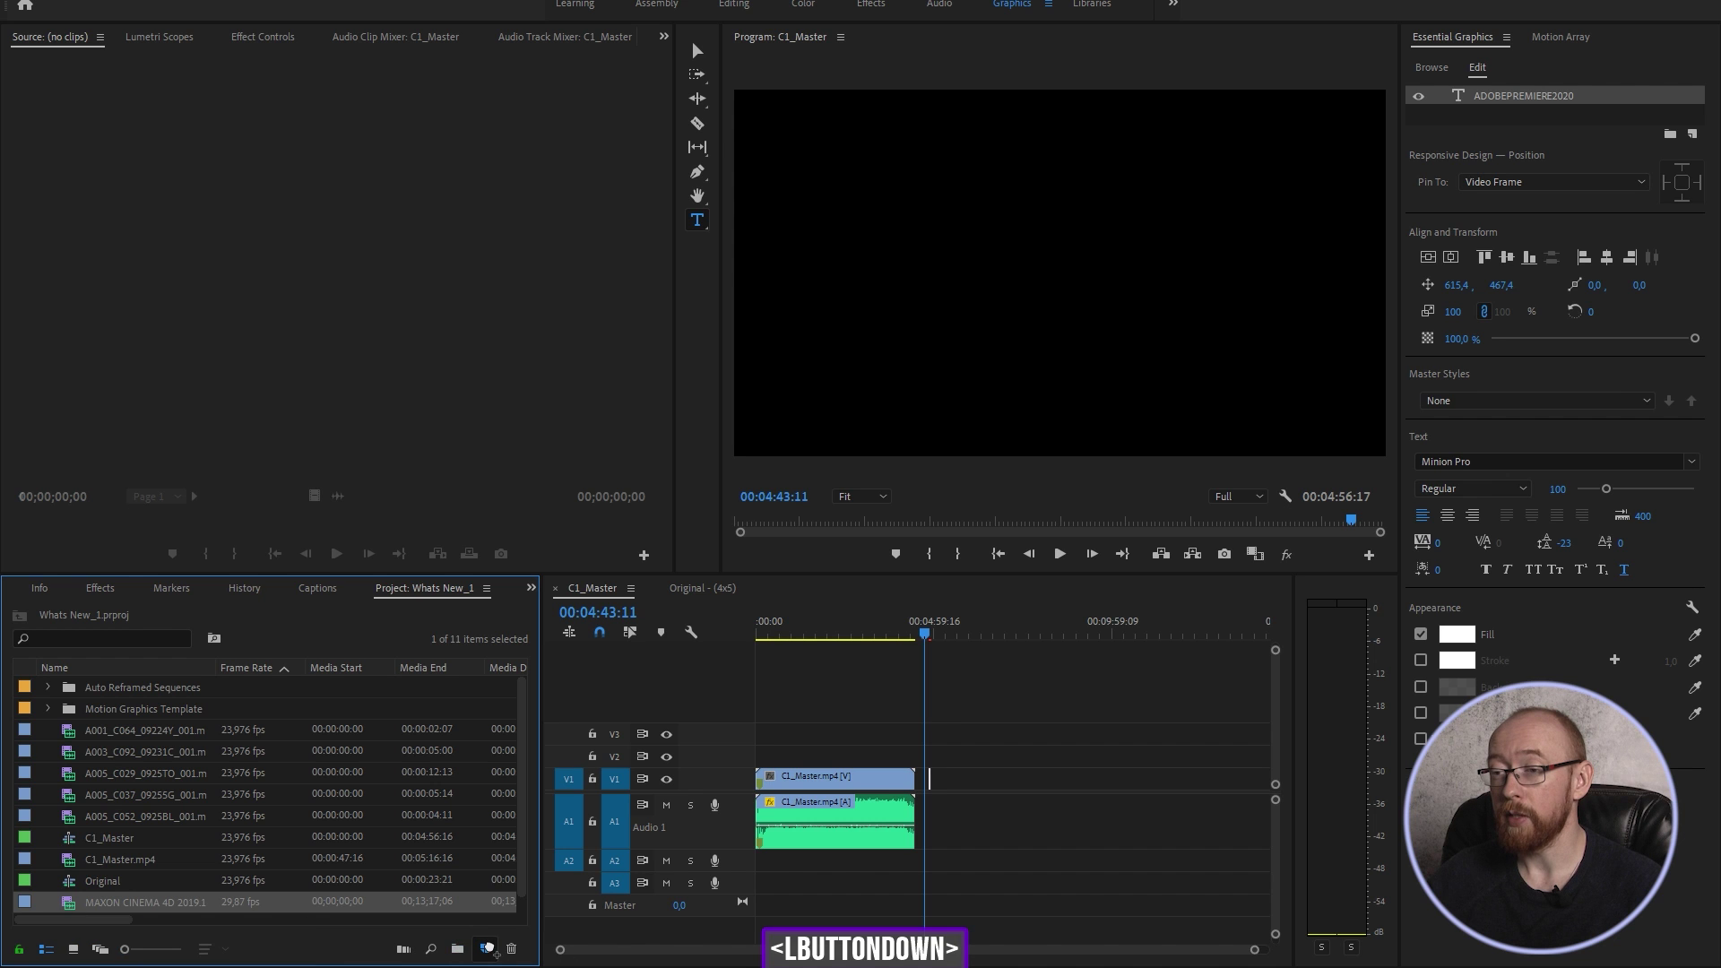
Select the Cinema 4D screen recording and set its Speed/Duration to 10000%.
left_click(868, 724)
left_click(870, 691)
left_click(801, 634)
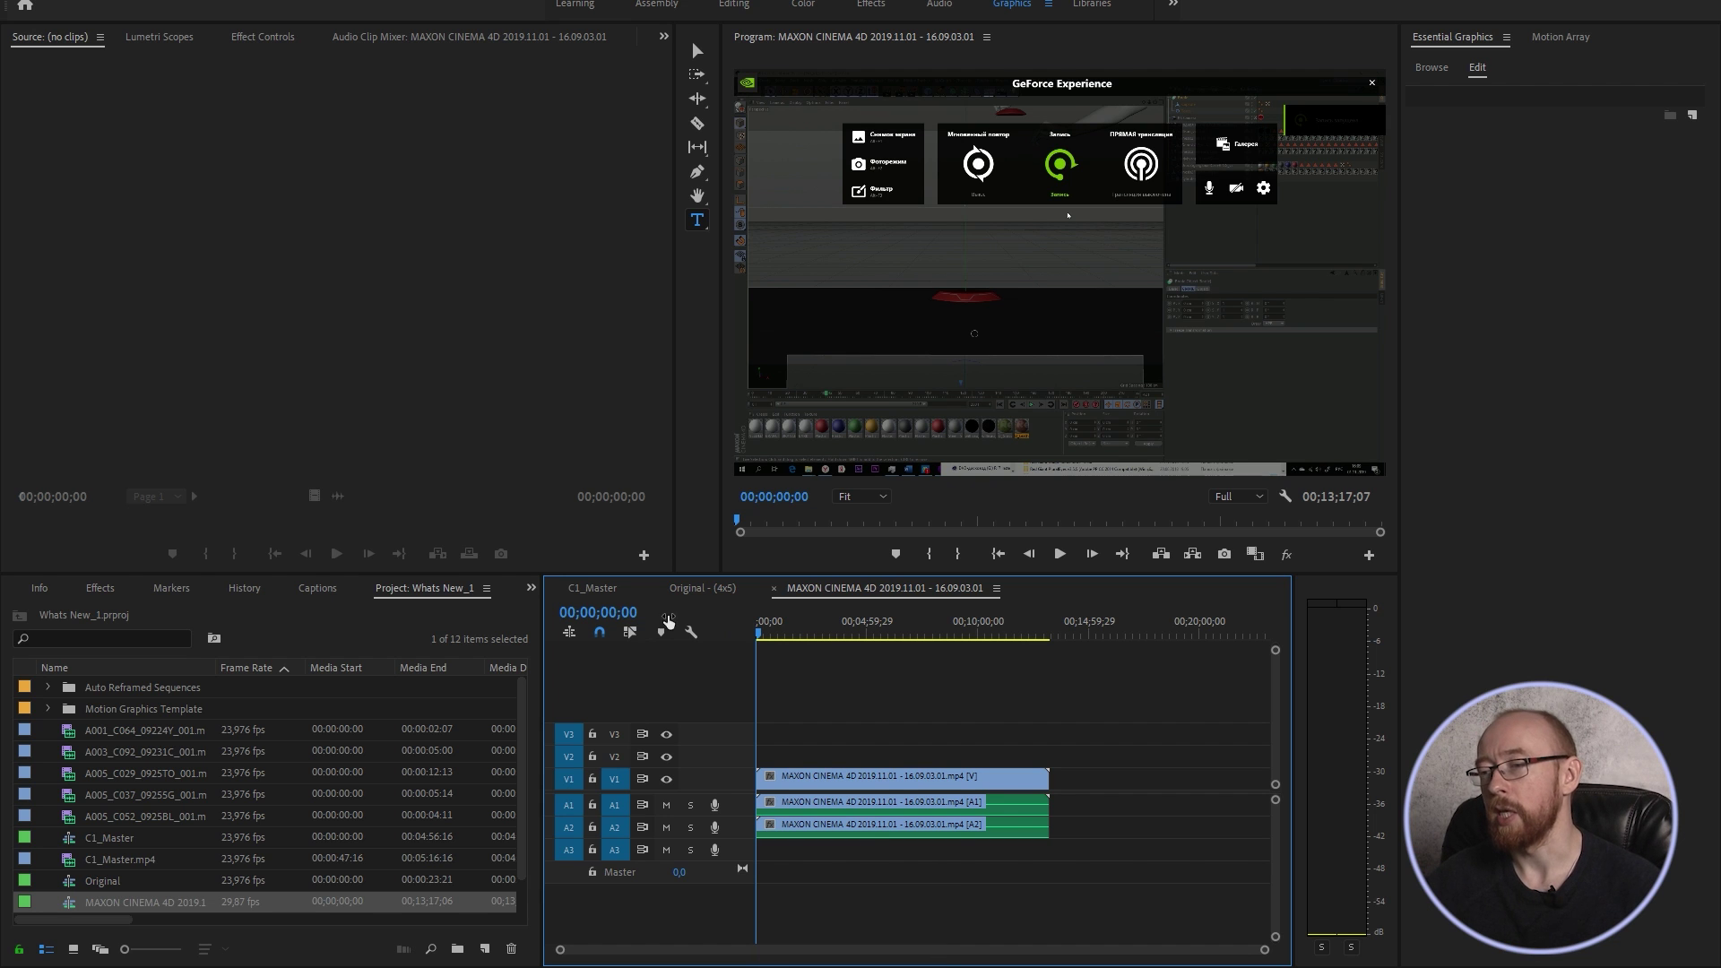
left_click(840, 805)
key("BackSpace")
left_click(812, 624)
right_click(851, 782)
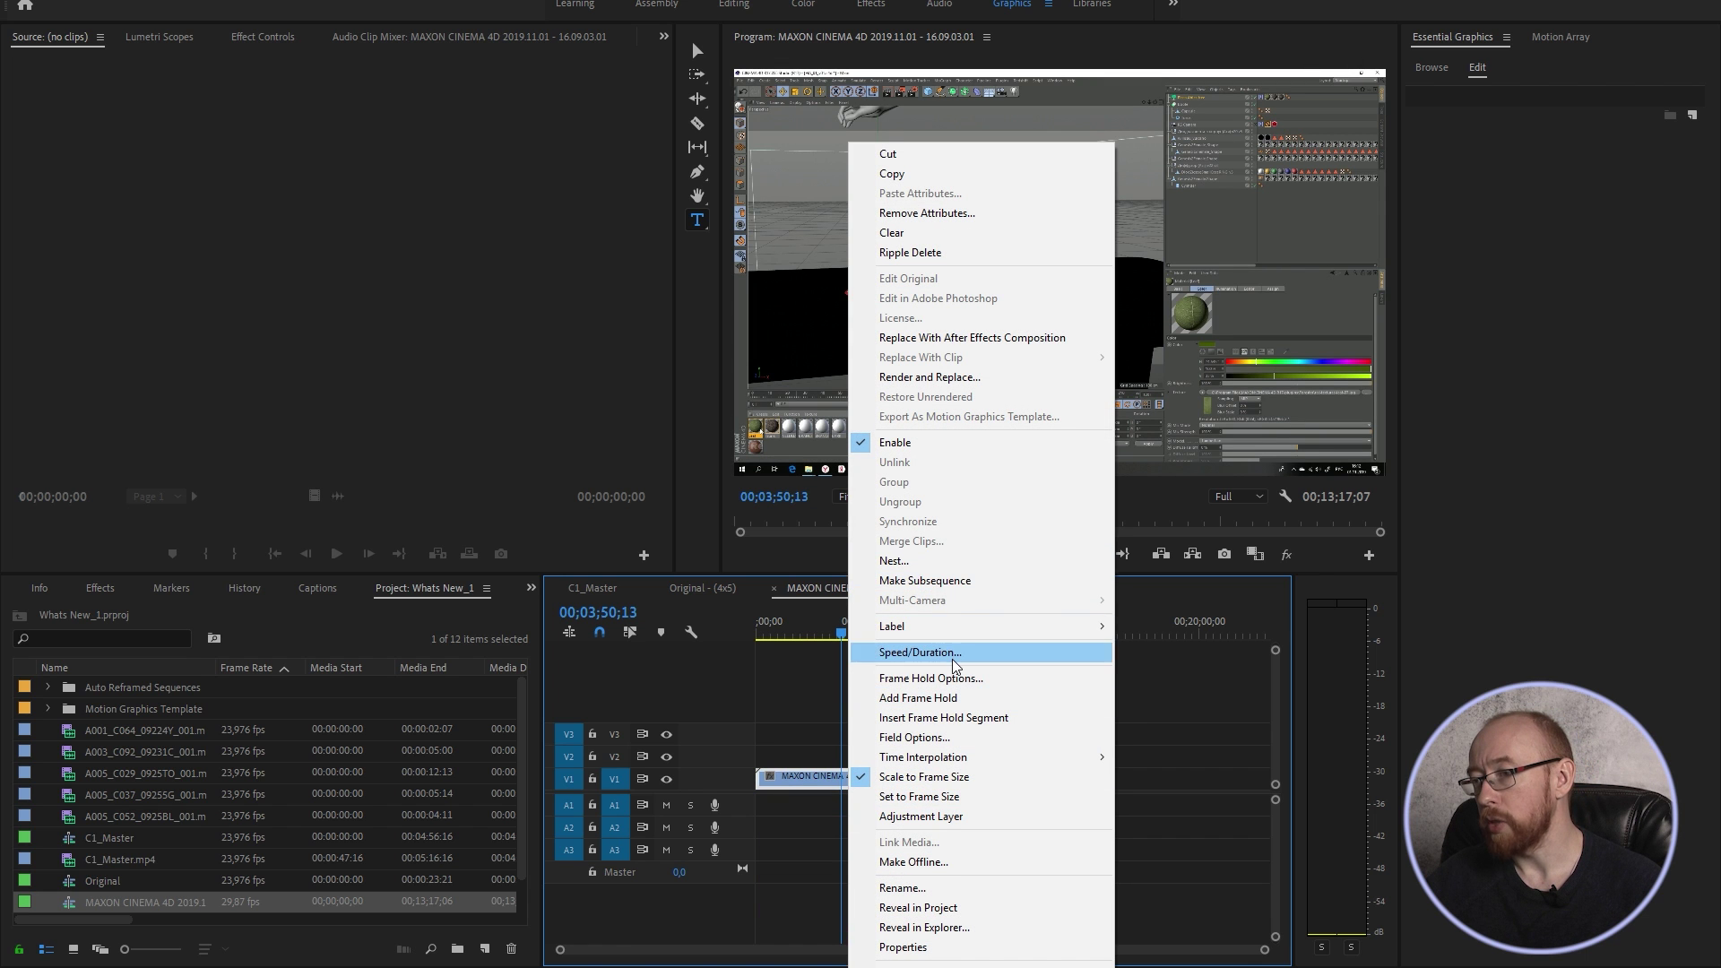
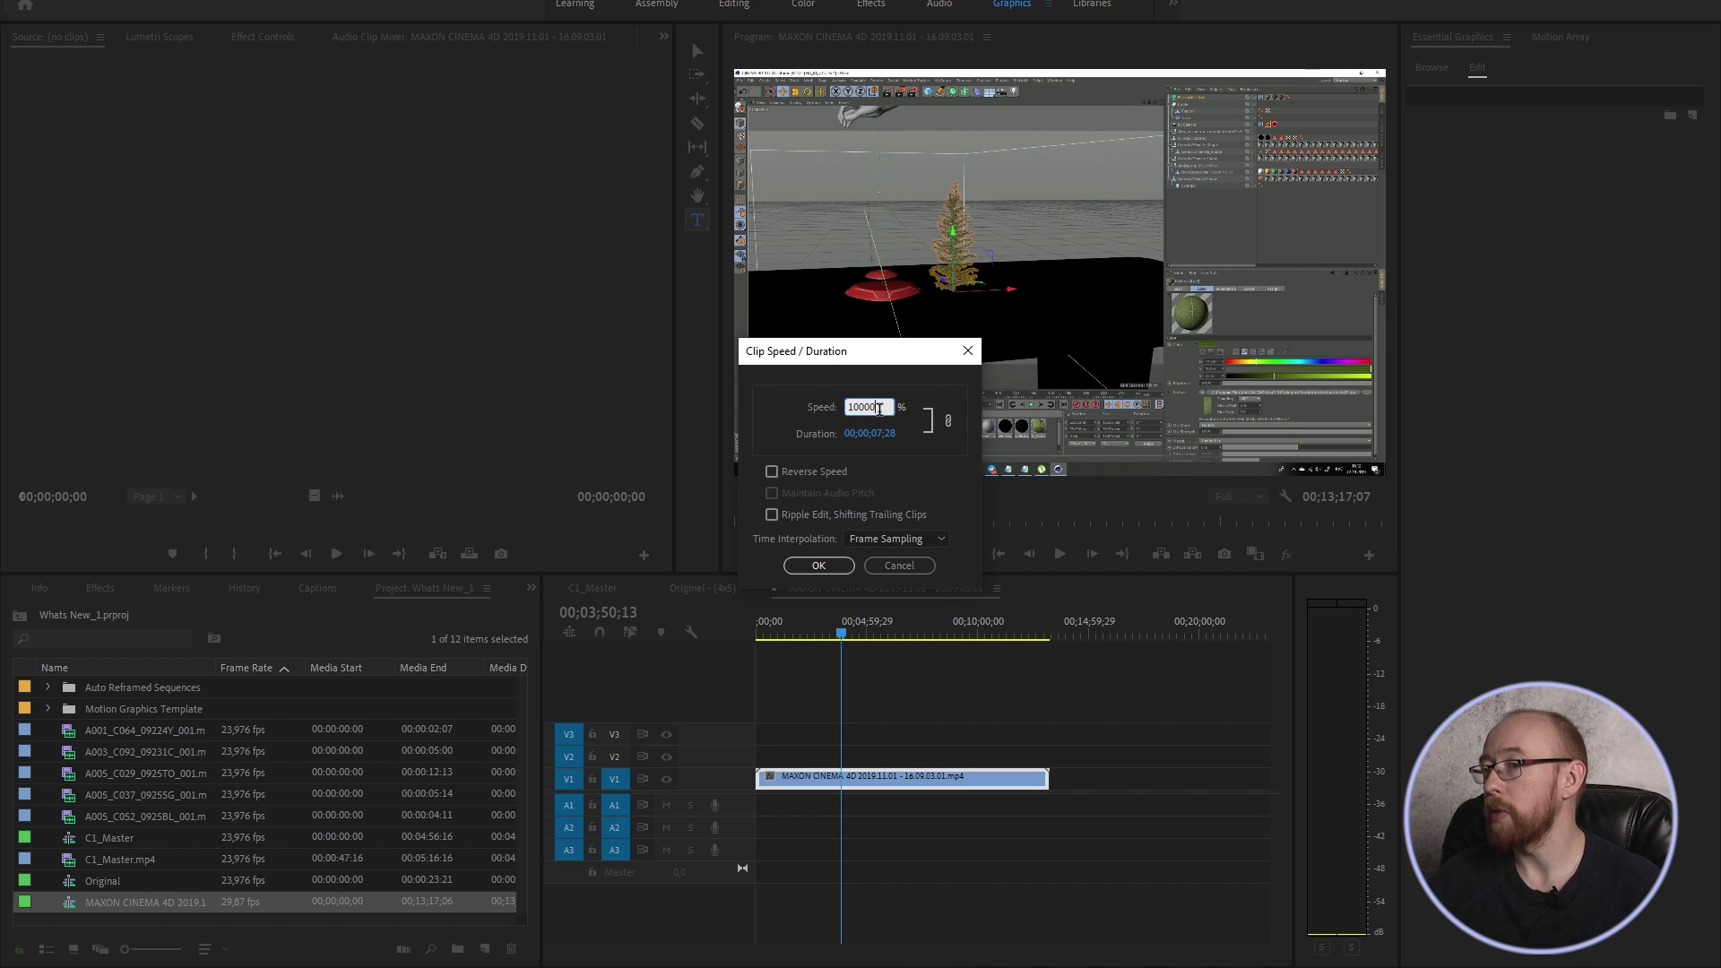
key("Return")
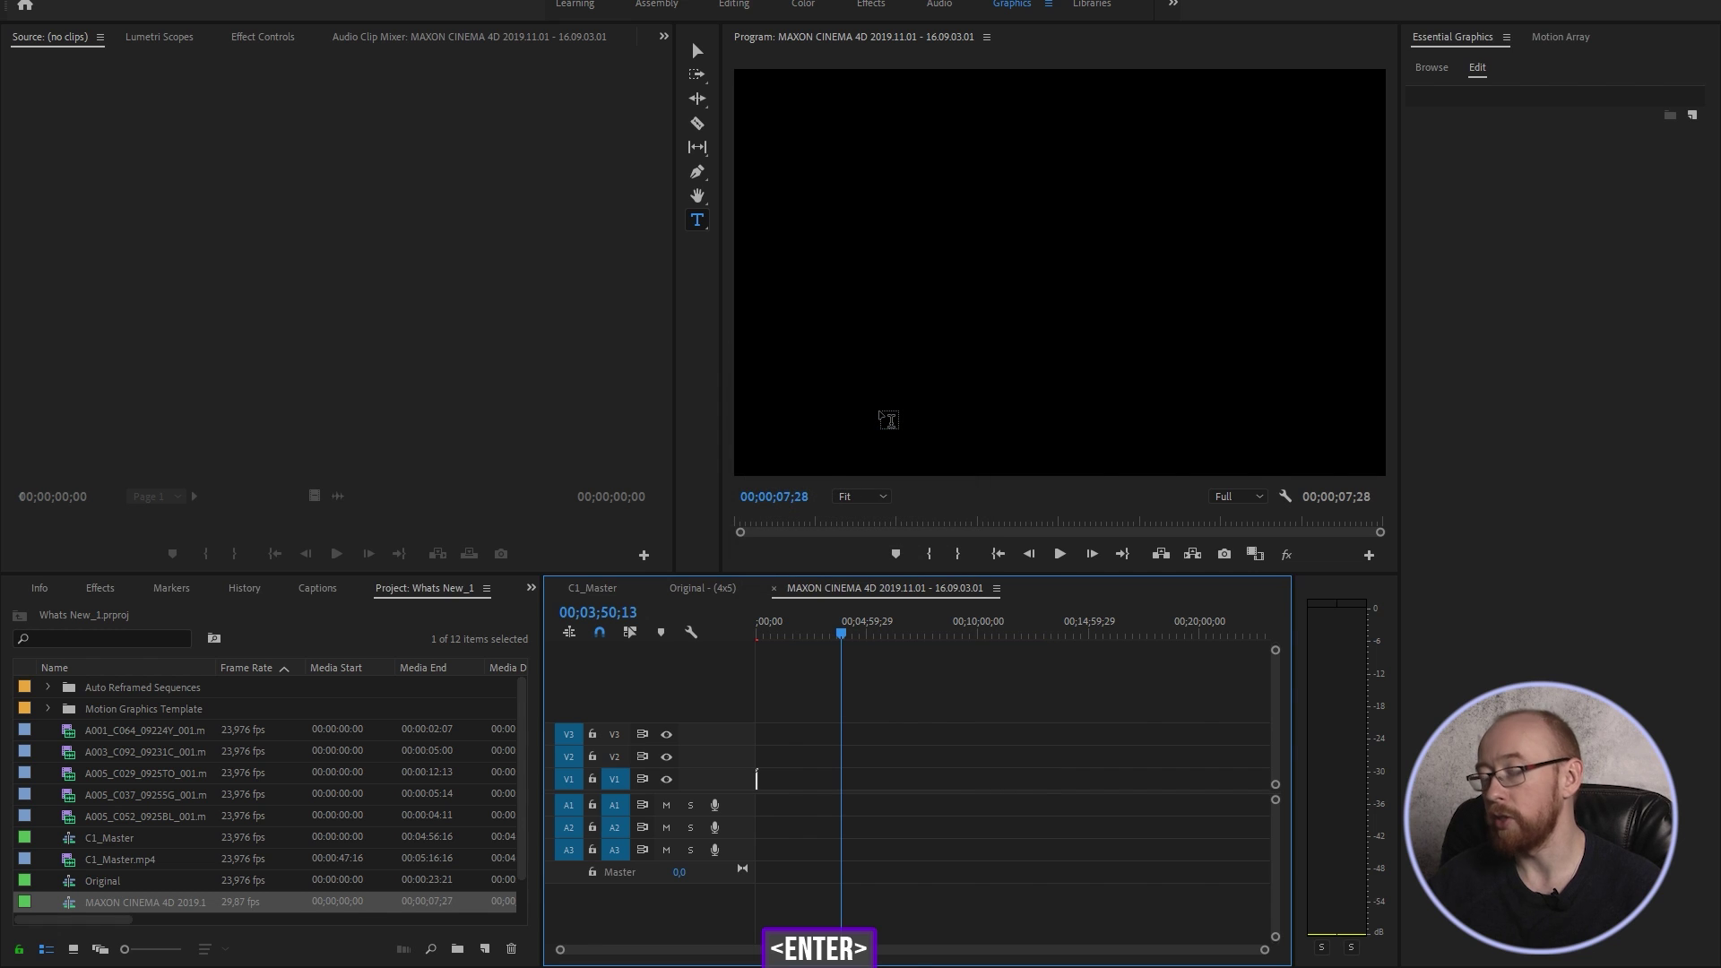
Return to the sequence start and zoom the timeline in on the shortened clip.
key("Home")
type("======")
key("ctrl+z")
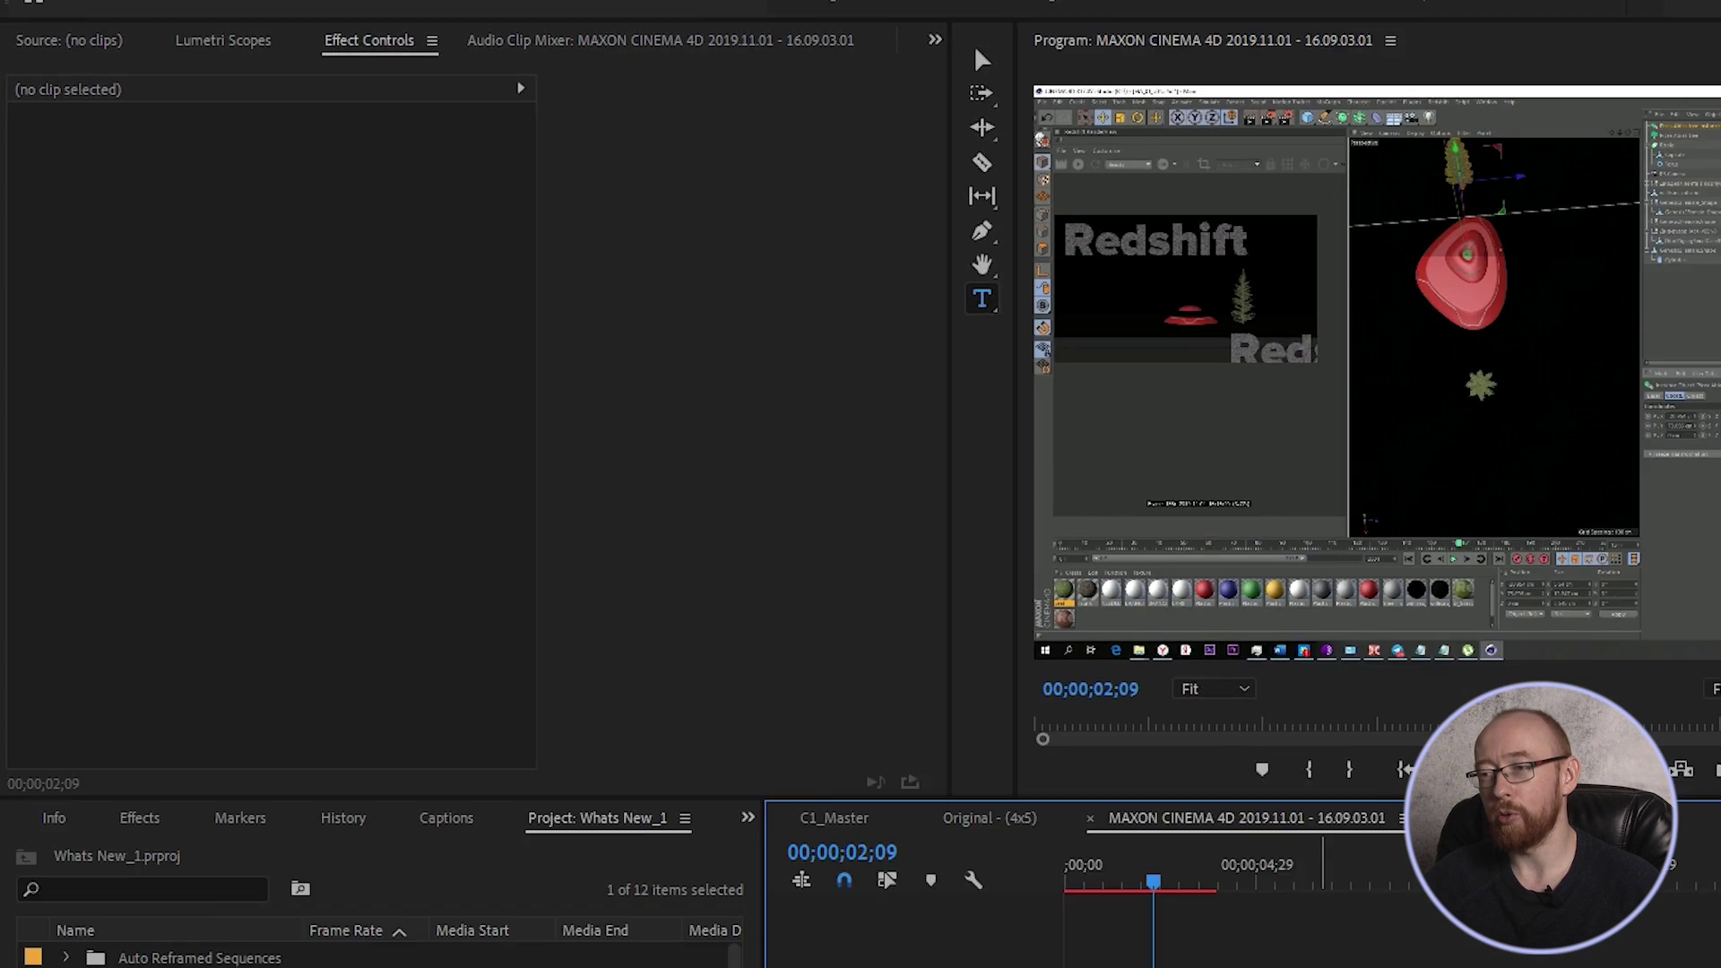
Undo the speed change and select the clip's Time Remapping Speed property.
key("ctrl+z")
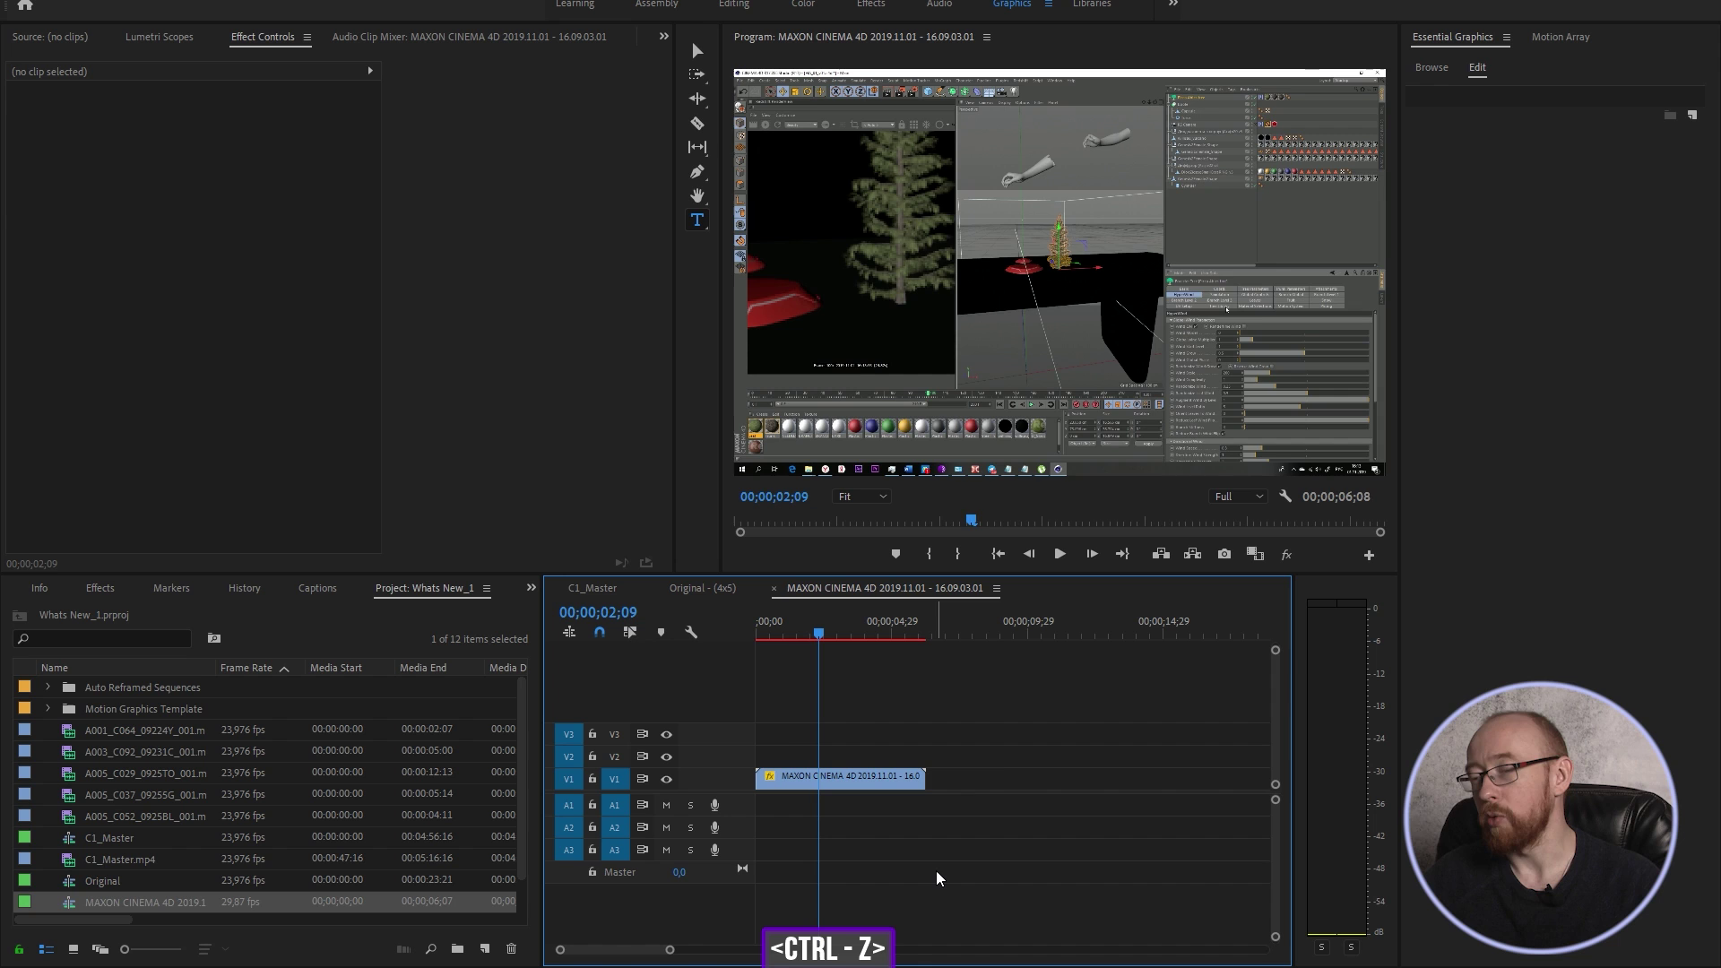
left_click(804, 623)
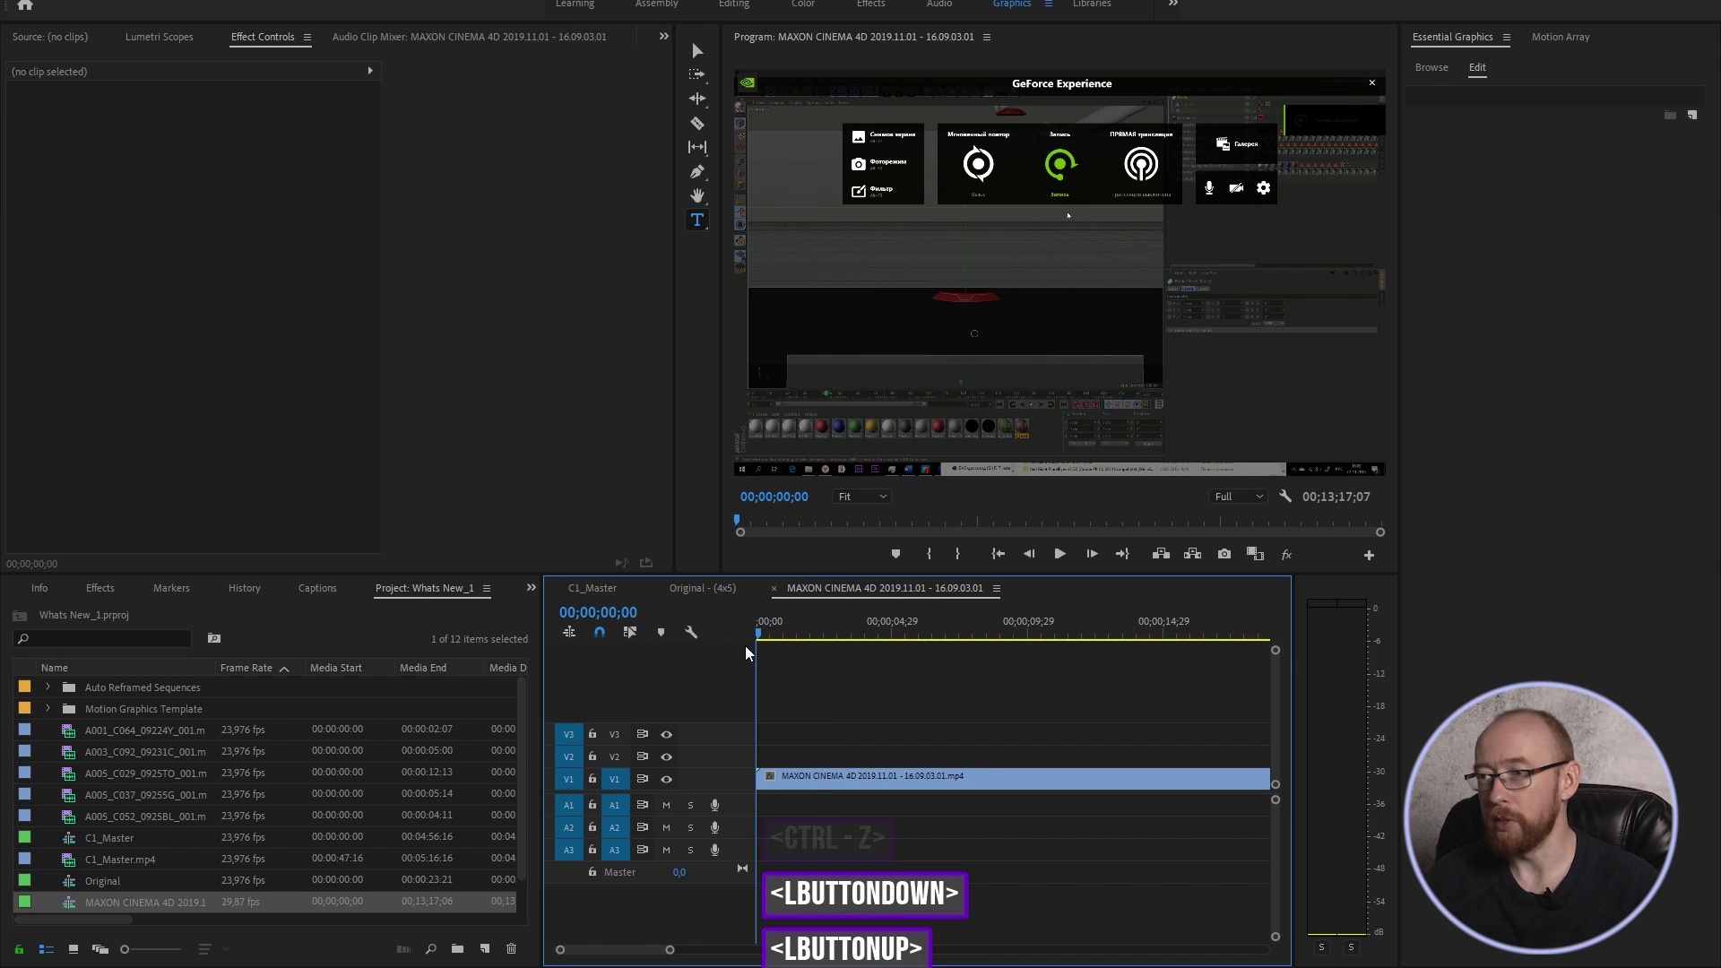
left_click(867, 682)
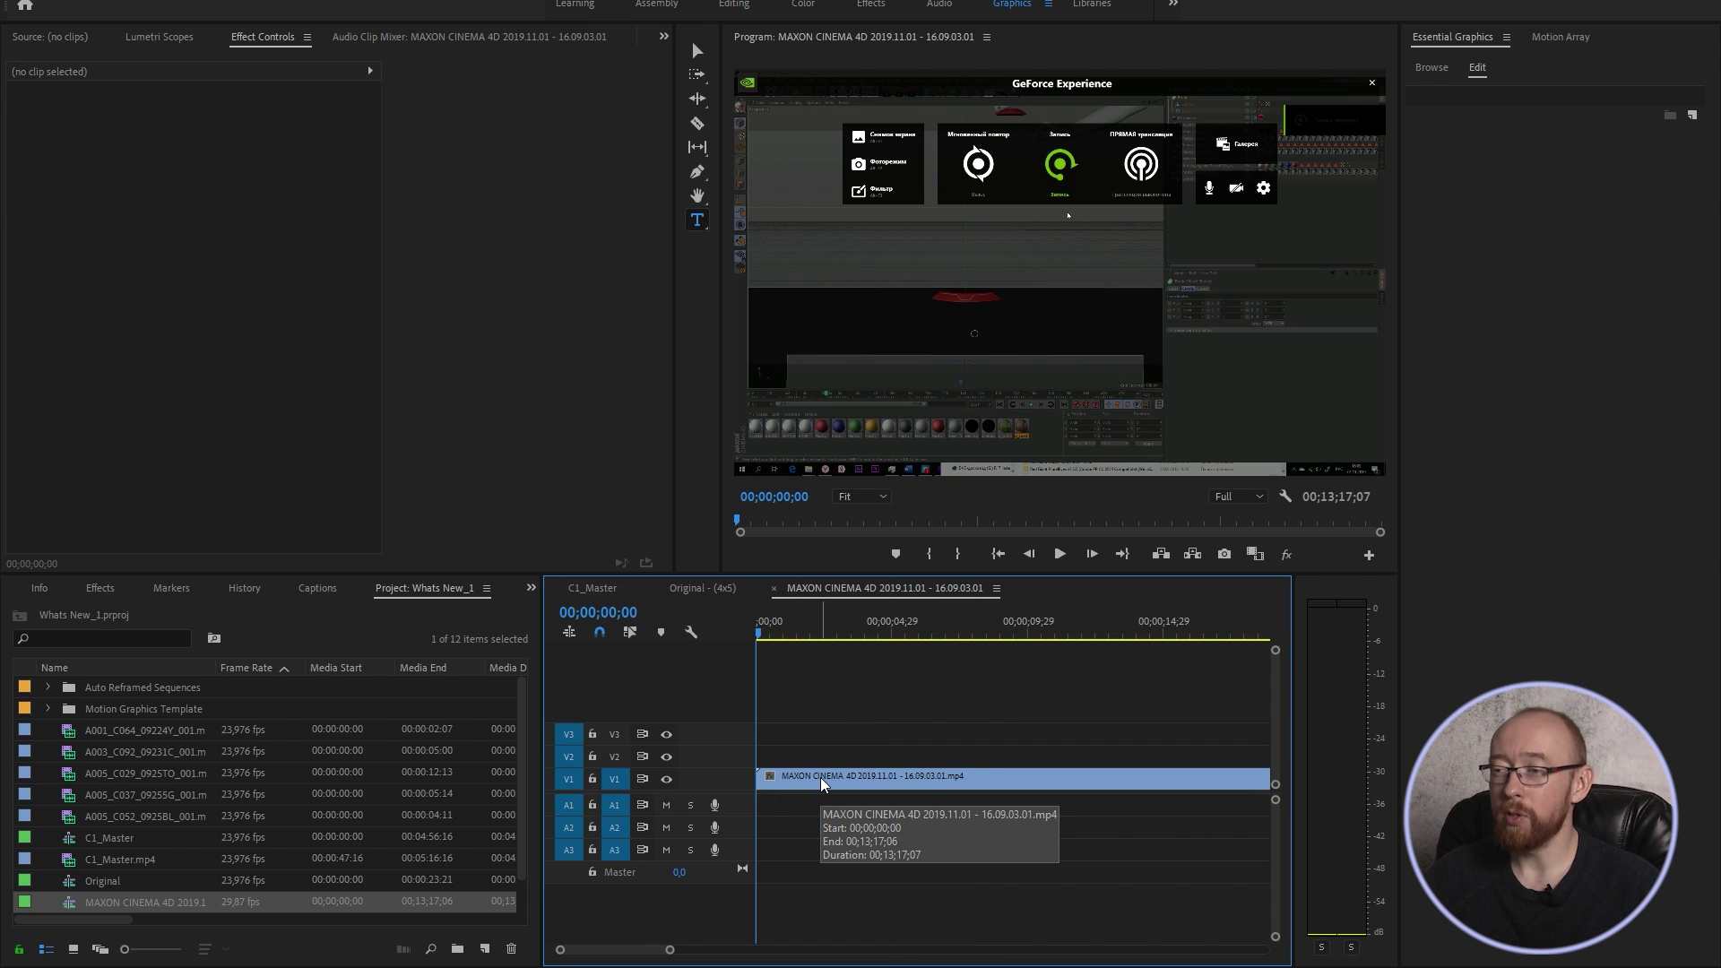
left_click(822, 782)
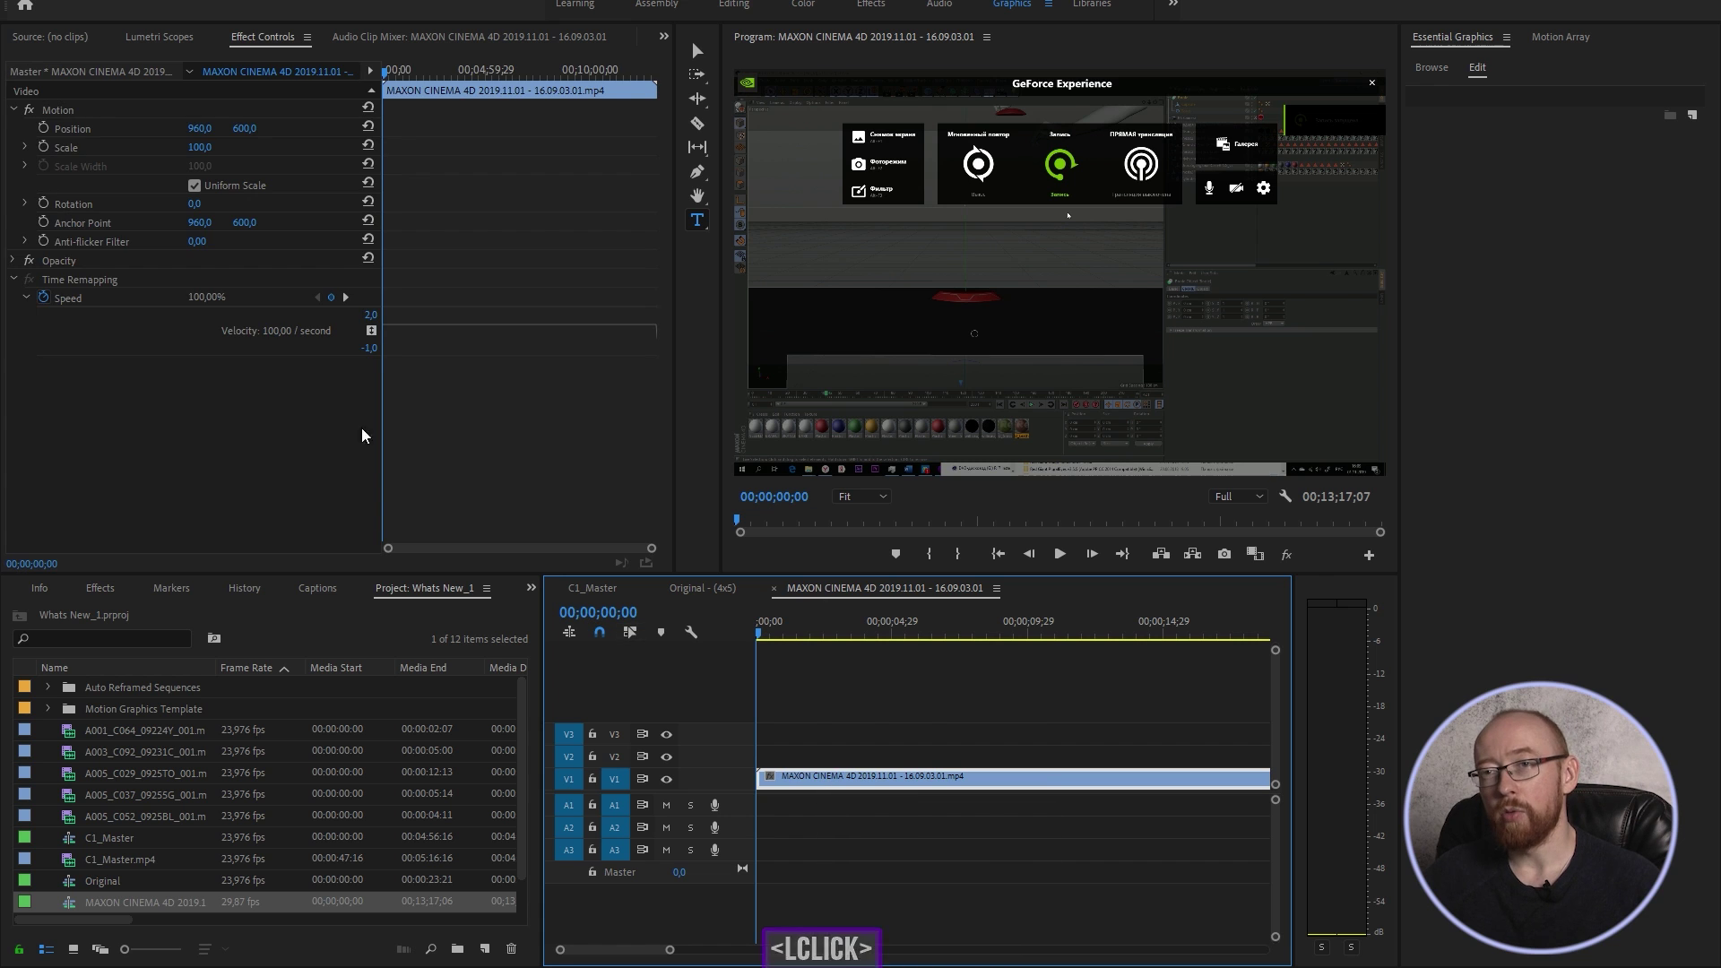
left_click(178, 284)
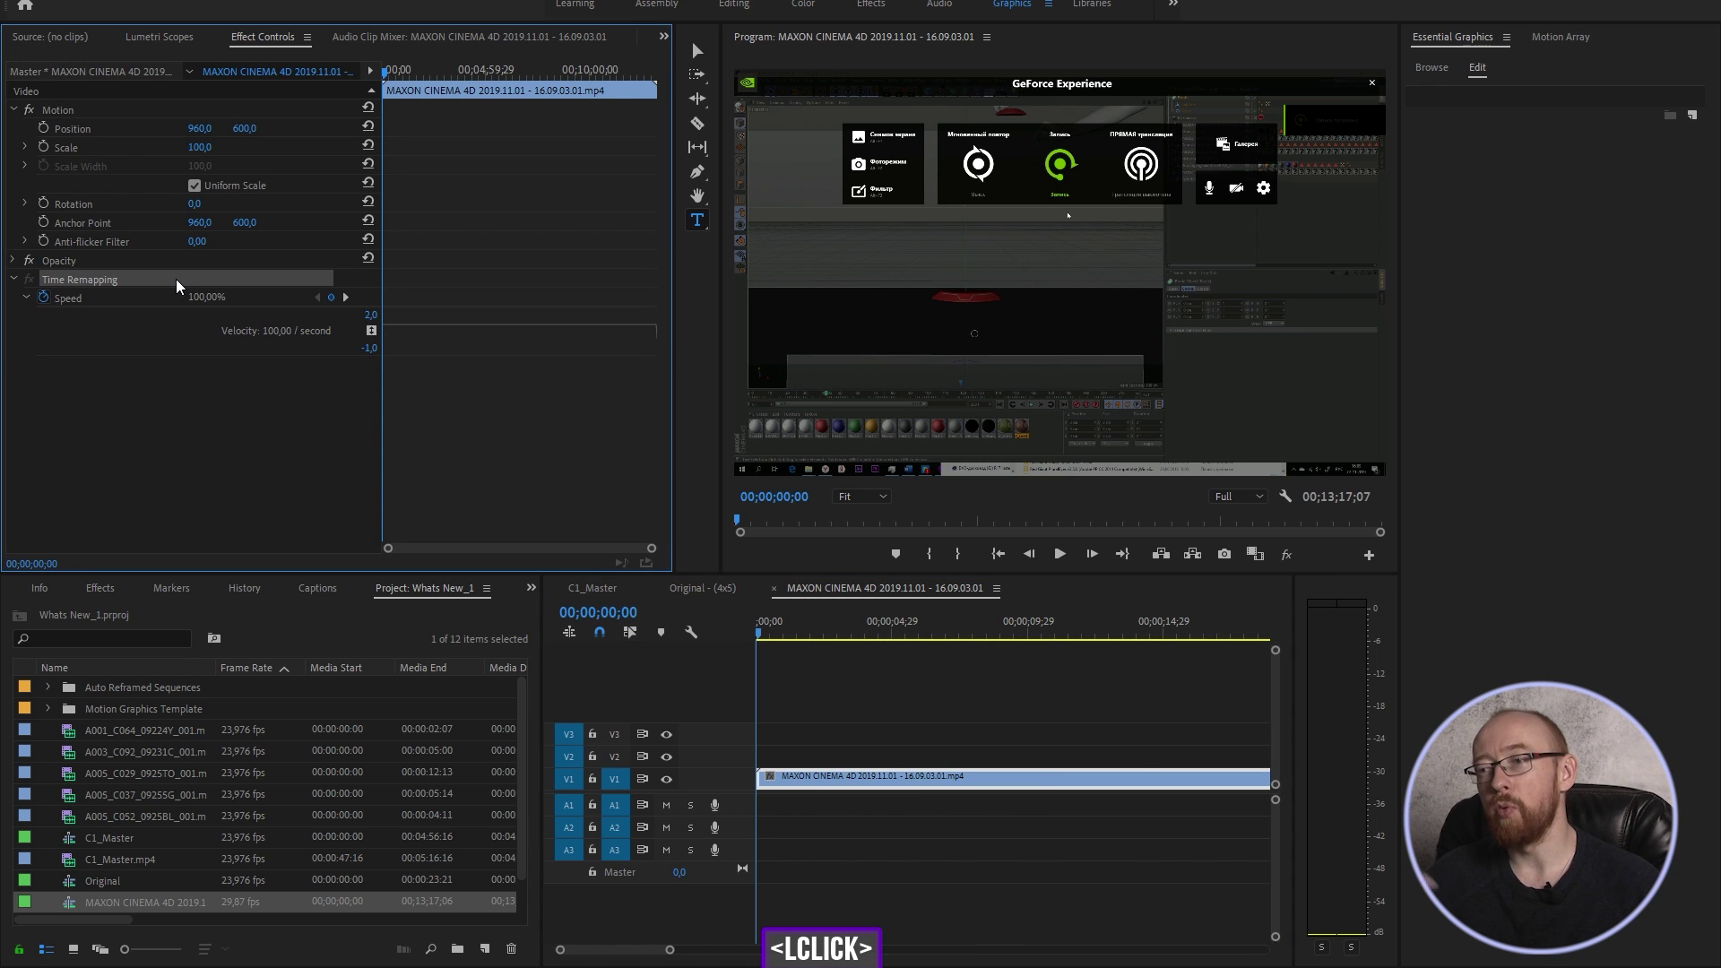
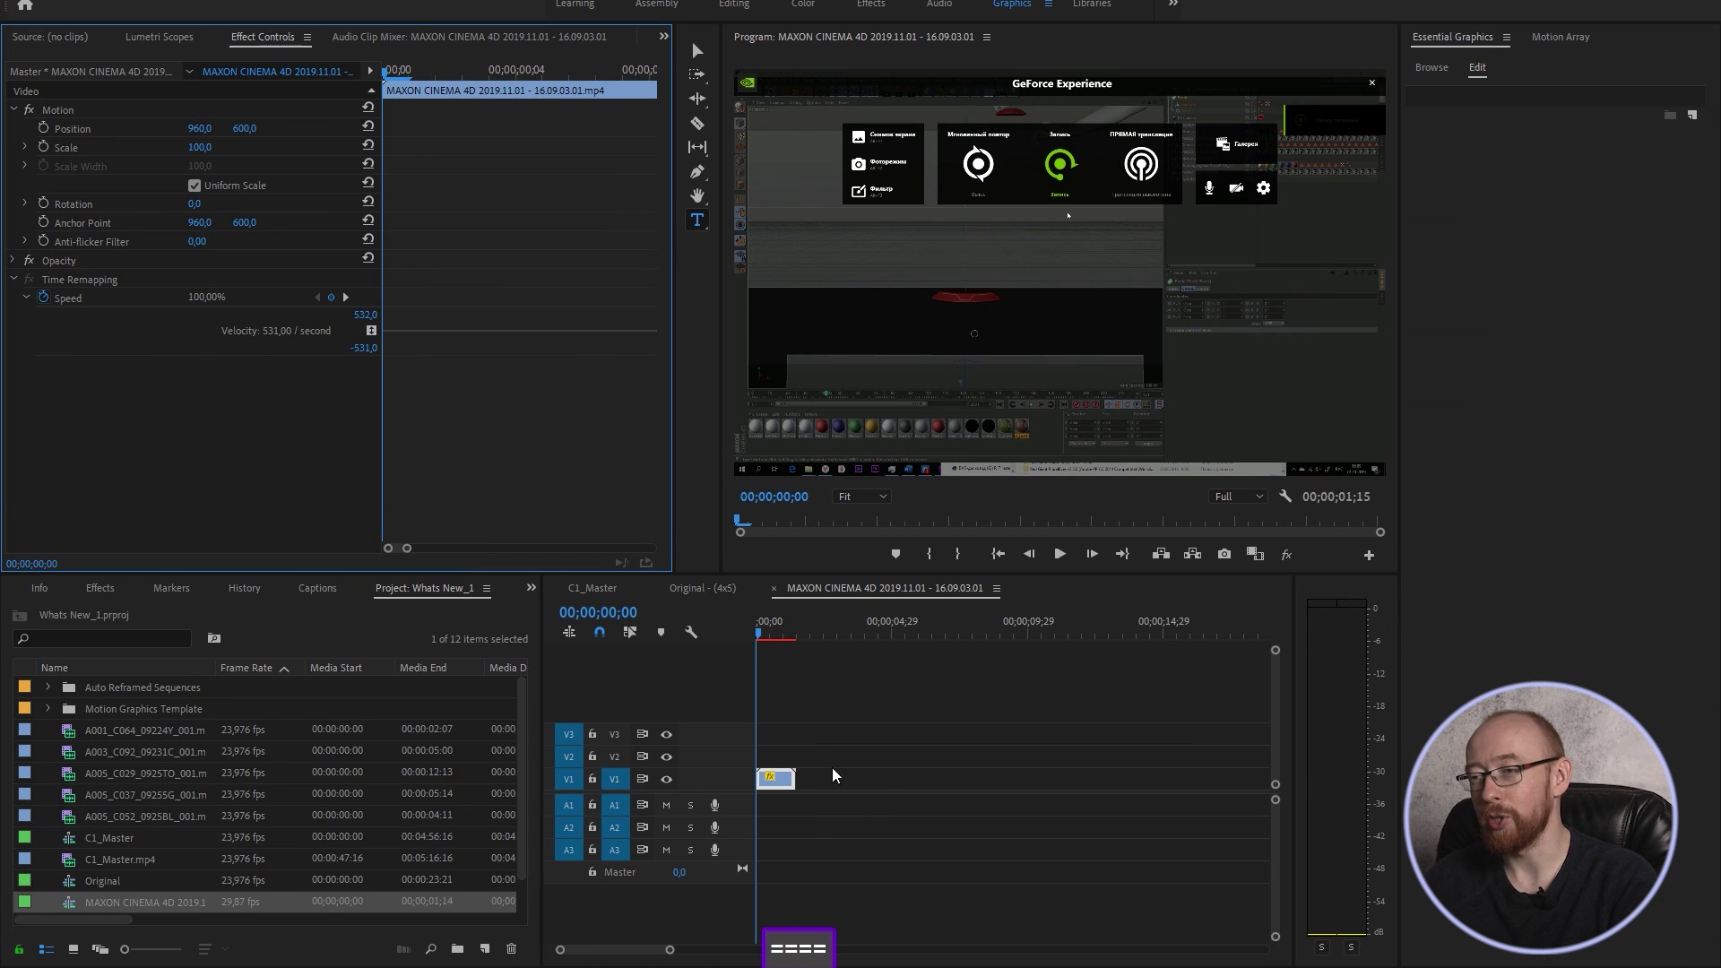
Zoom the timeline out and delete the remapped recording clip from the sequence.
type("-")
type("--")
left_click(783, 627)
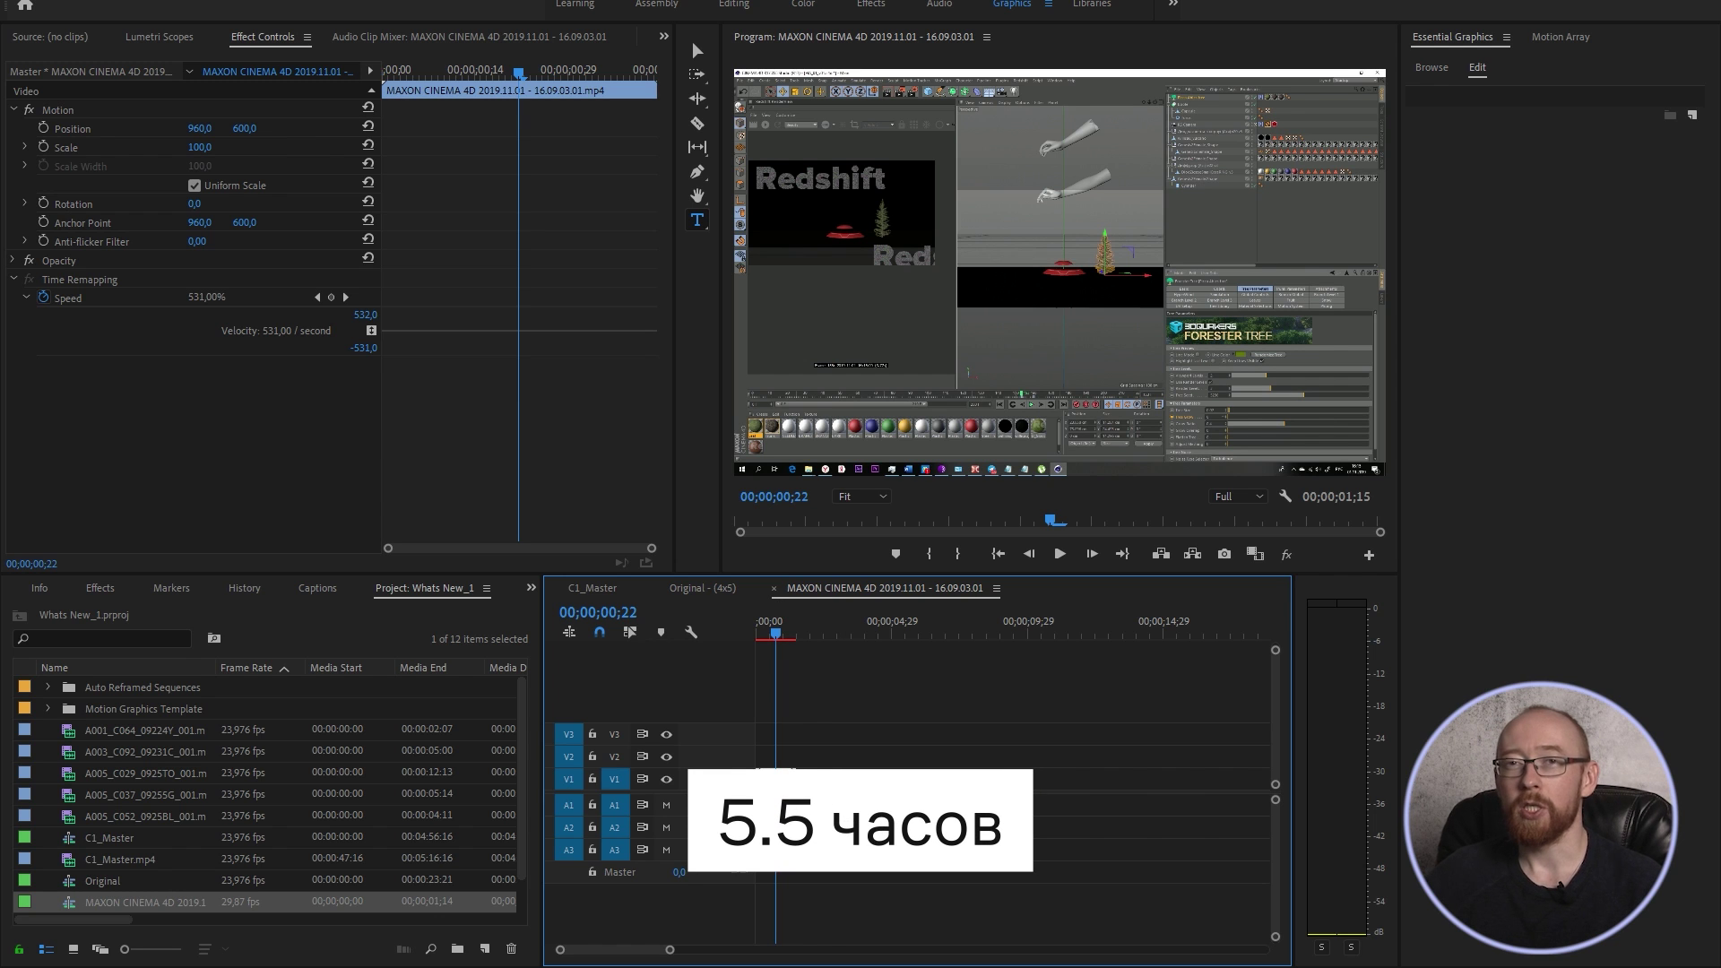
left_click(838, 734)
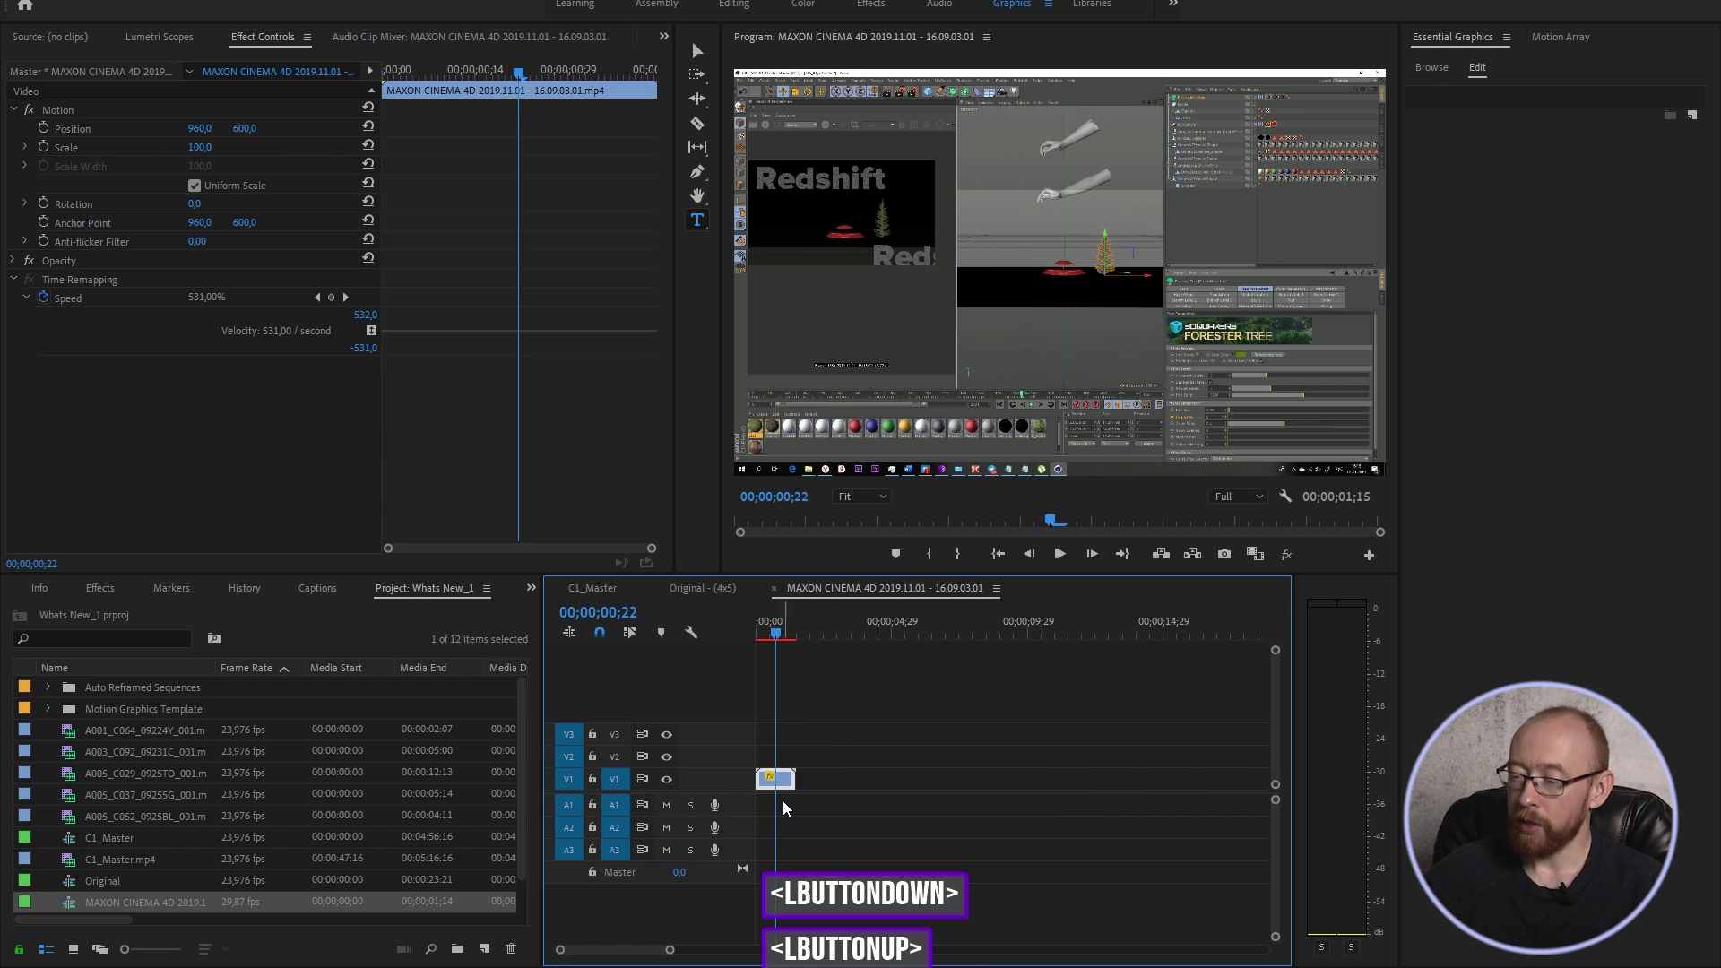
key("Delete")
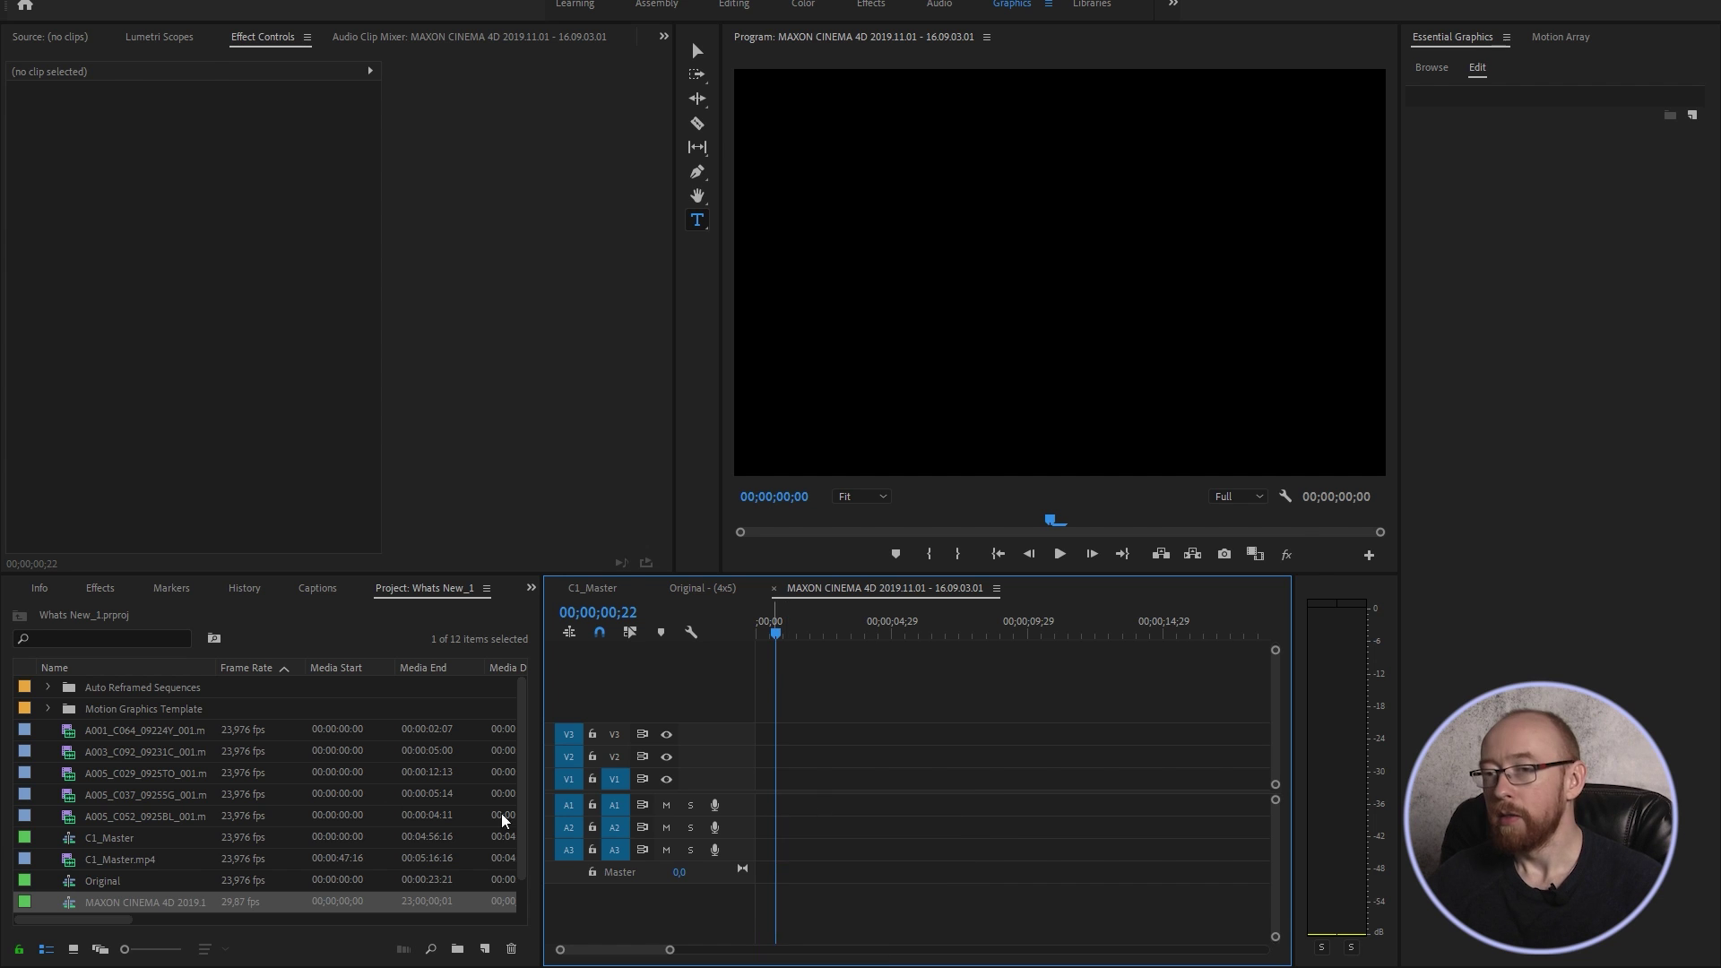
Switch to C1_Master, list Adobe Stock title templates, and park on the typography title.
left_click(187, 796)
left_click(1450, 66)
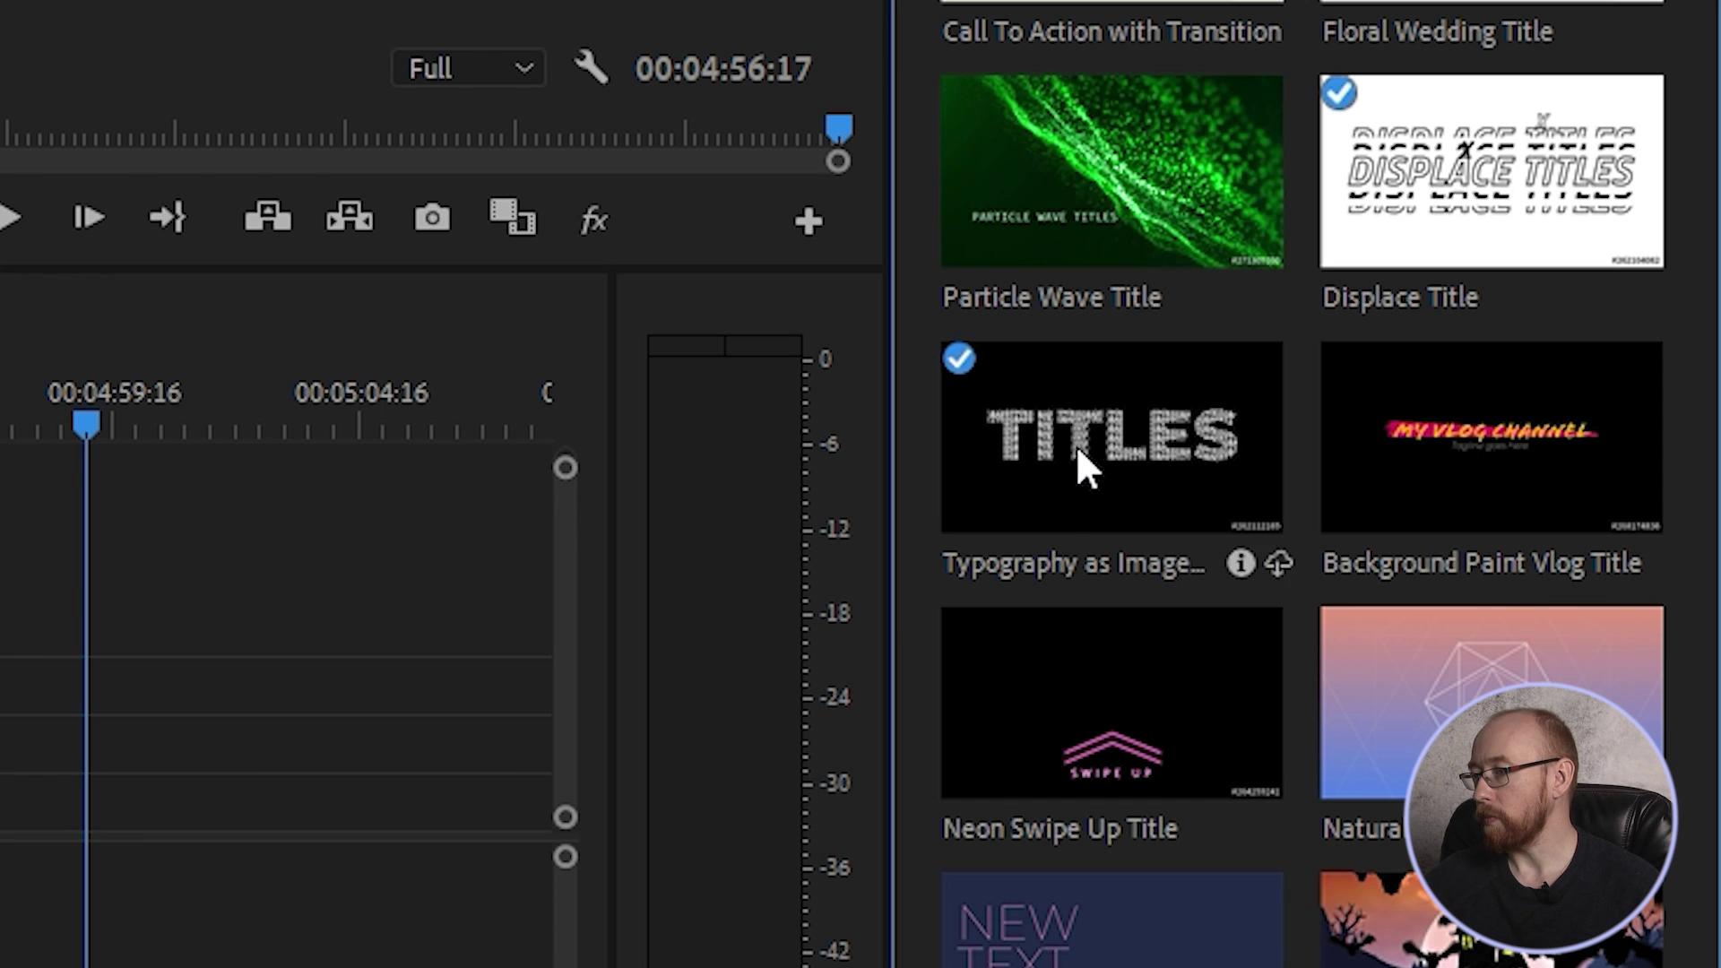
left_click(1494, 643)
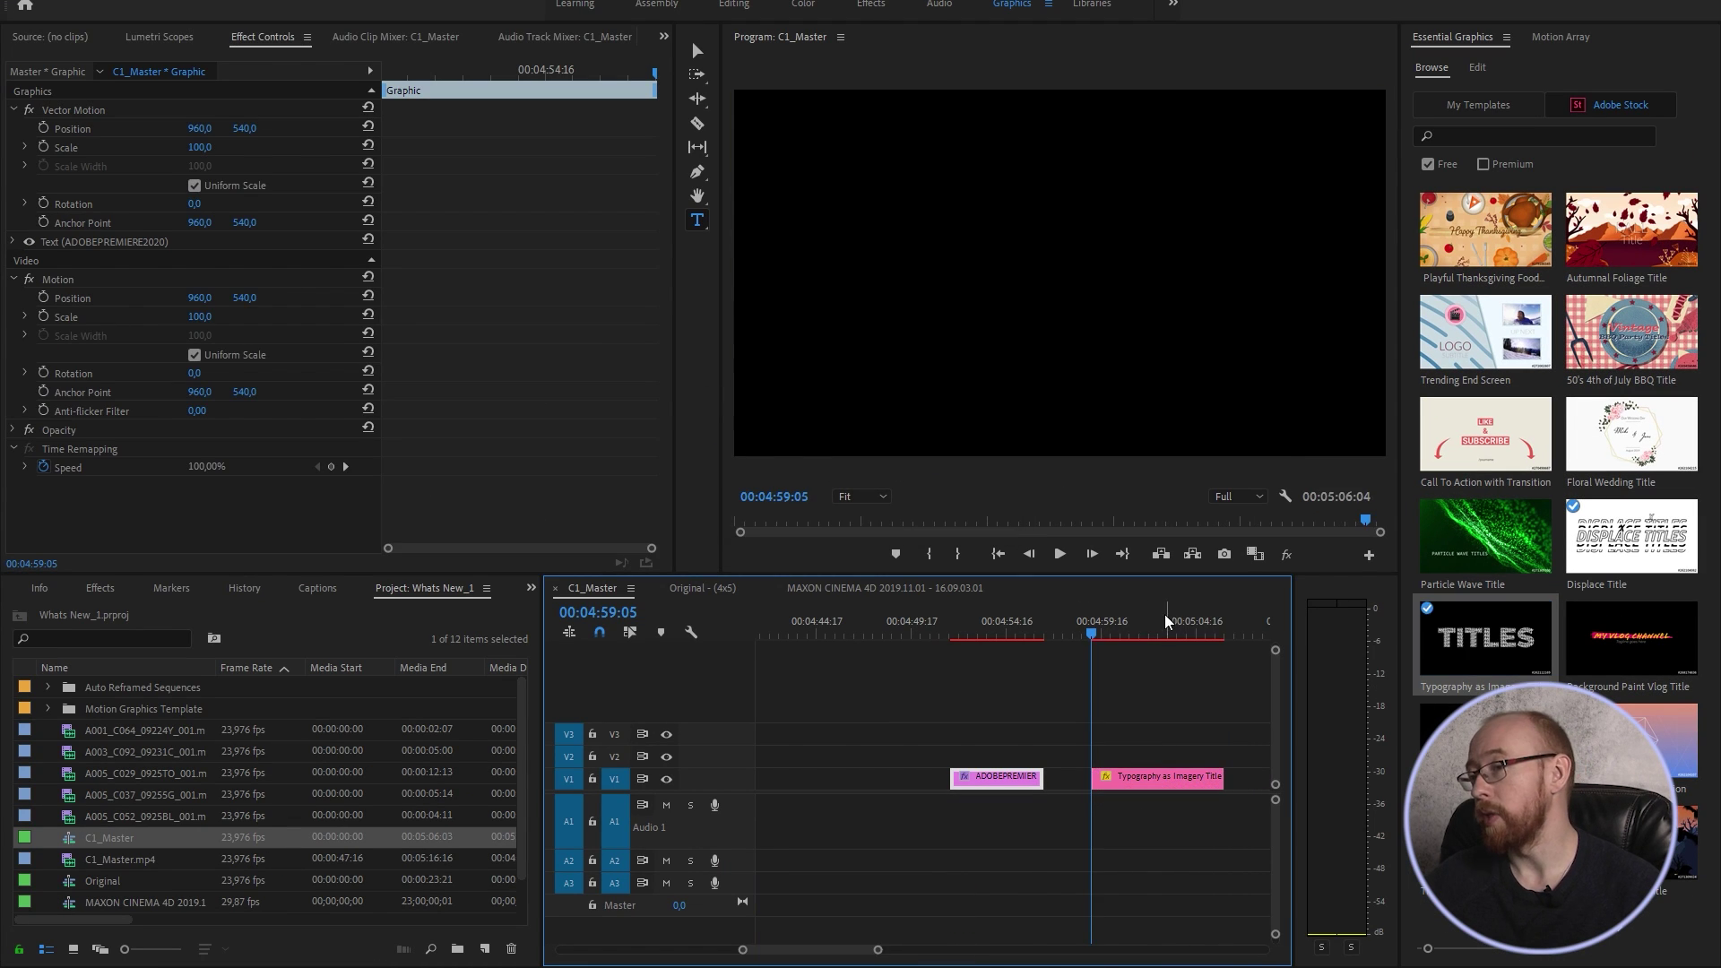